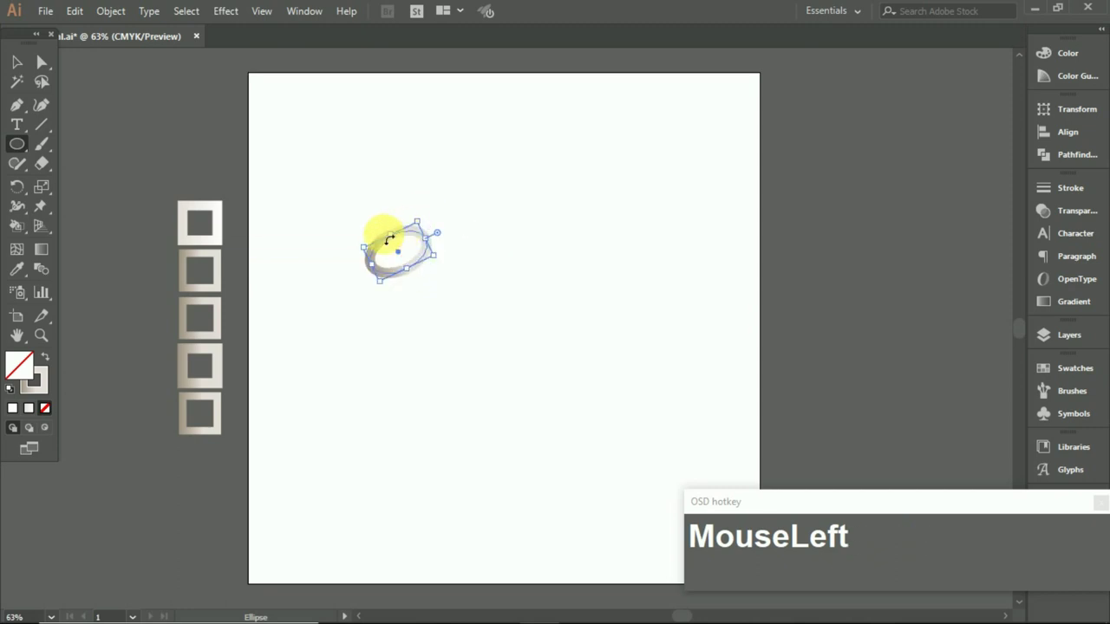
Draw a smaller circle and give it the beige gradient outline sampled from a swatch square
key("v")
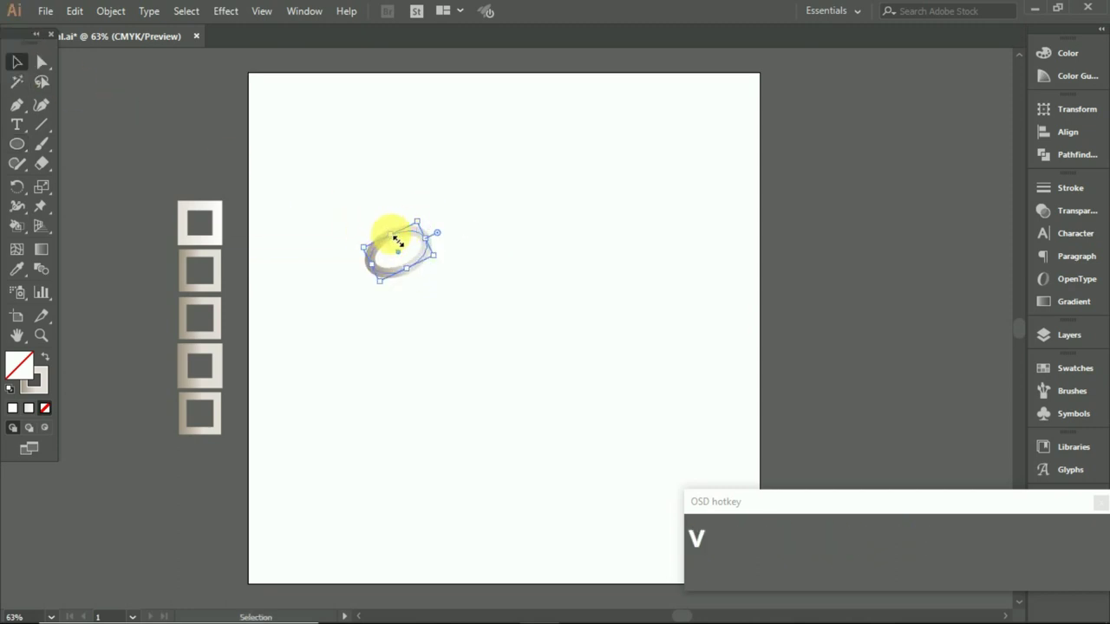
left_click_drag(426, 269, 58, 121)
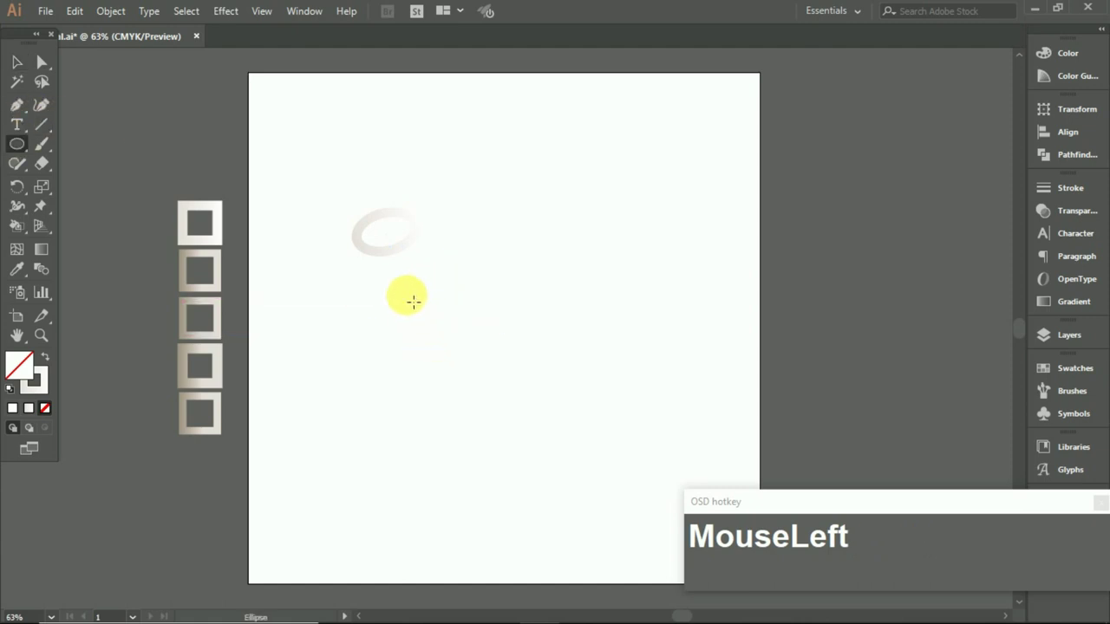
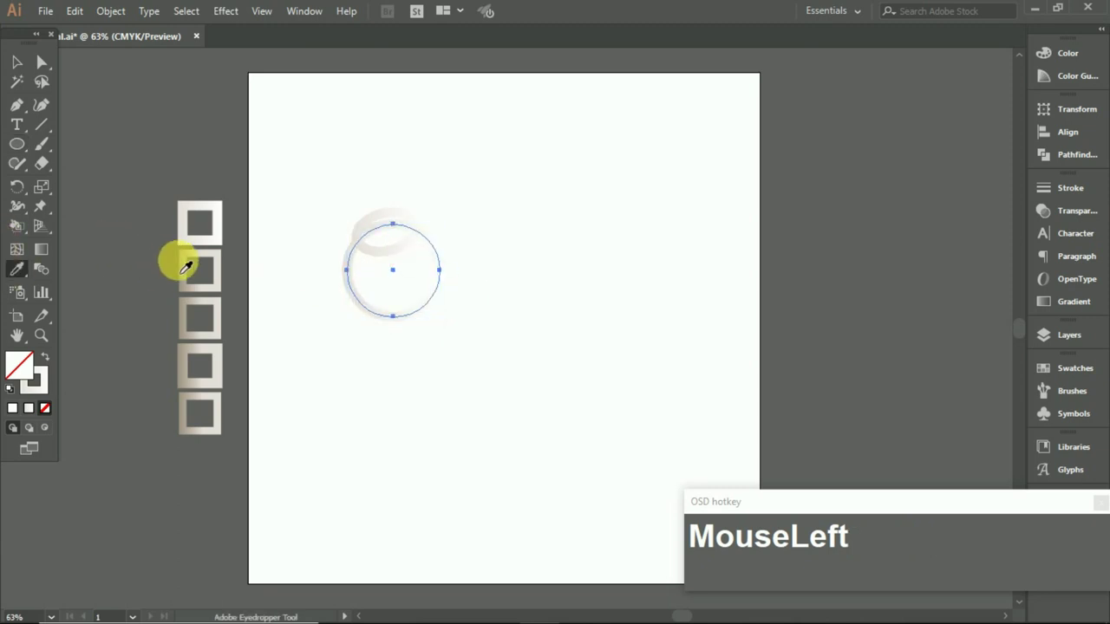
key("shift+Down")
key("Up")
key("Up")
key("Up")
left_click(508, 317)
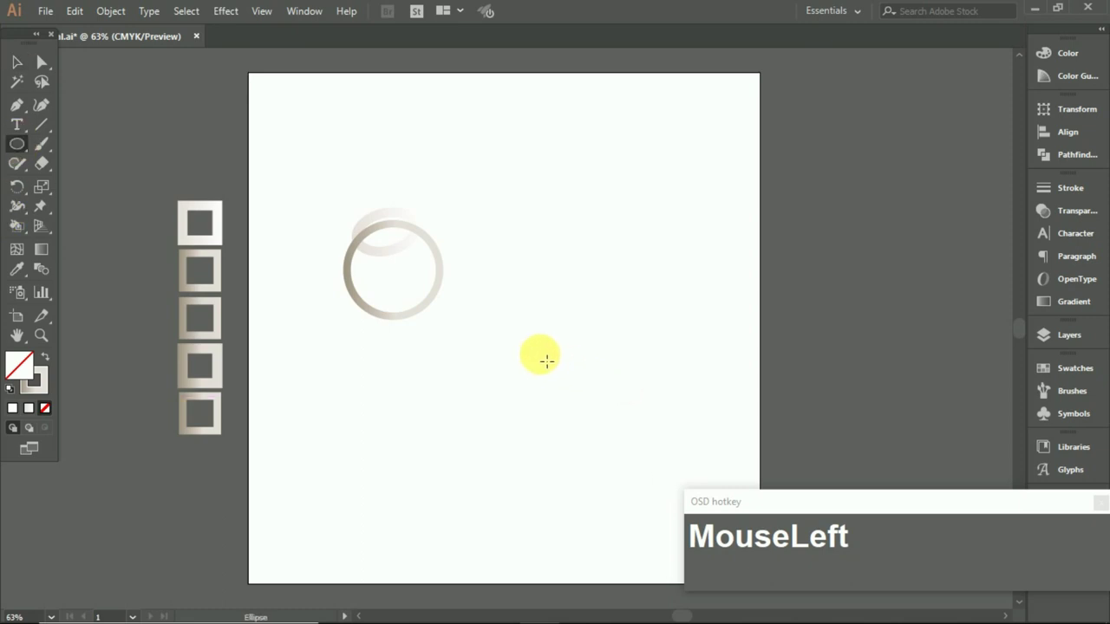
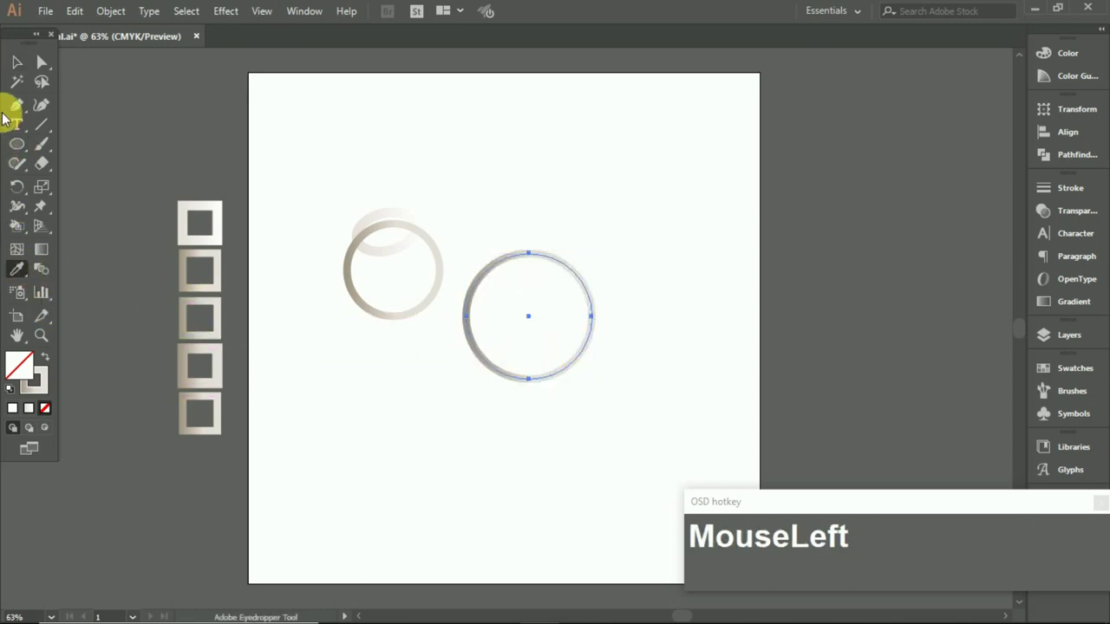
Move the larger gradient circle lower right of the oval and enlarge it slightly
left_click_drag(534, 322, 587, 366)
key("shift+Right")
left_click_drag(548, 457, 15, 145)
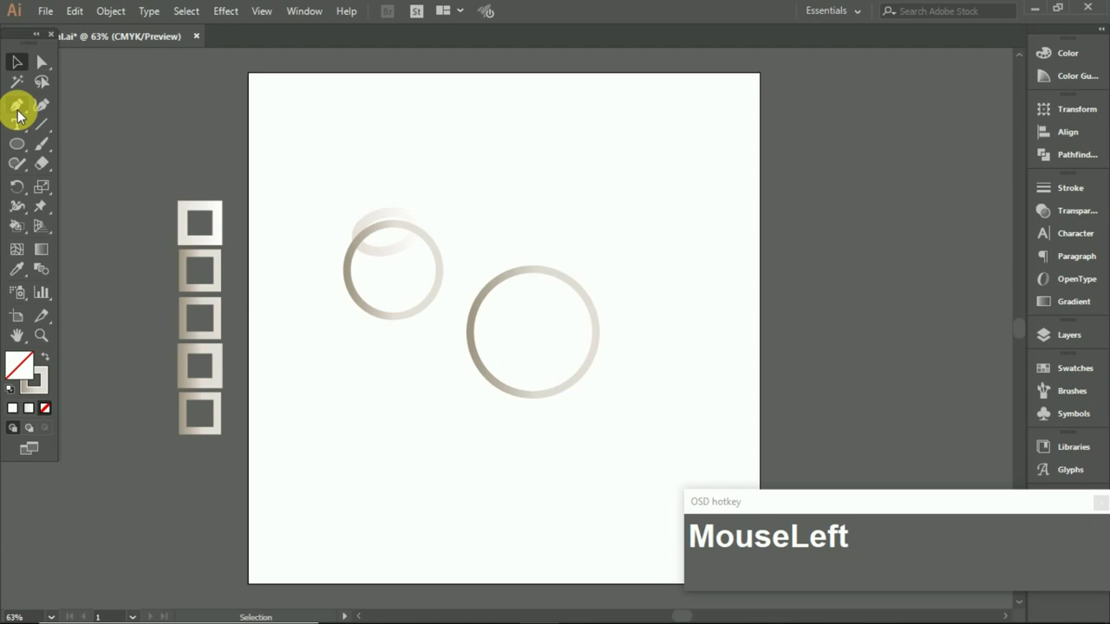
Draw the first small triangle below the circles and round its corners with the live corner widgets
key("ctrl+z")
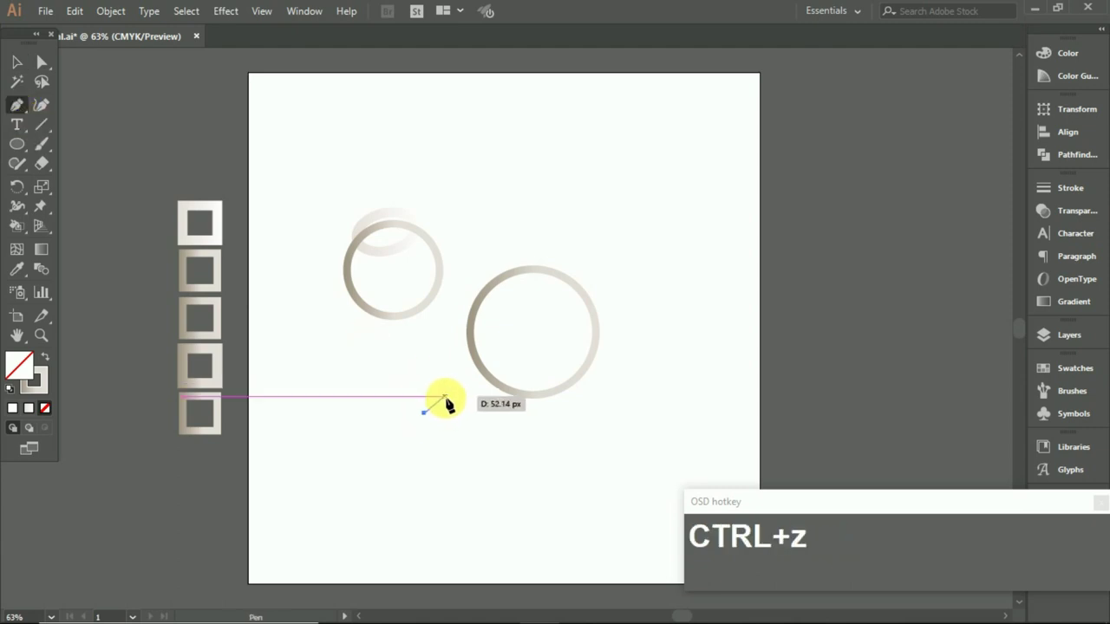
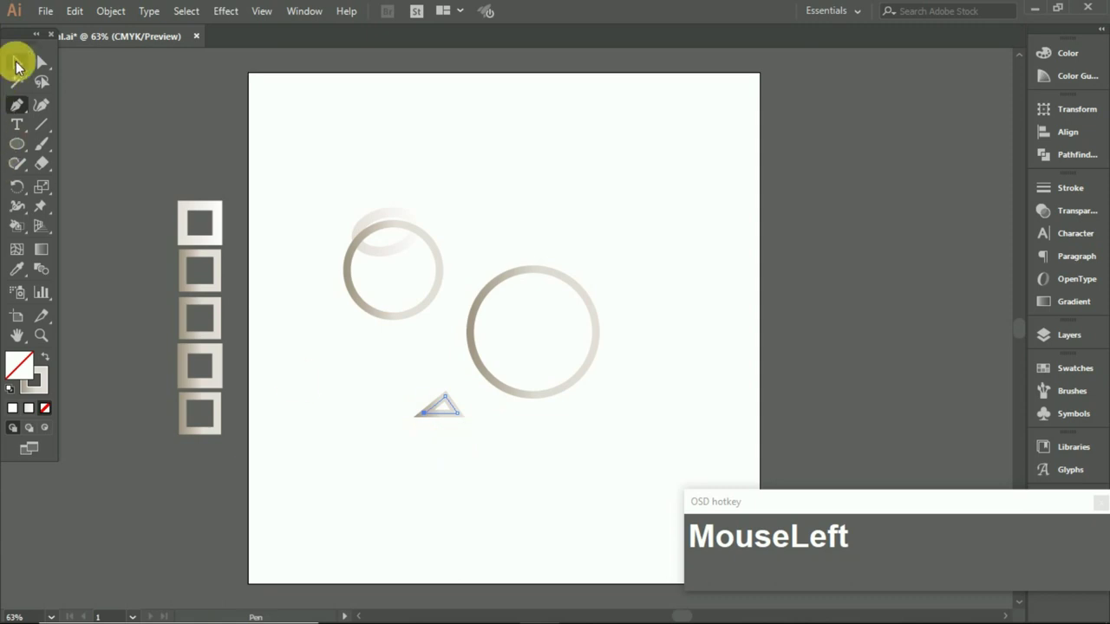
scroll("up", 3)
left_click(379, 363)
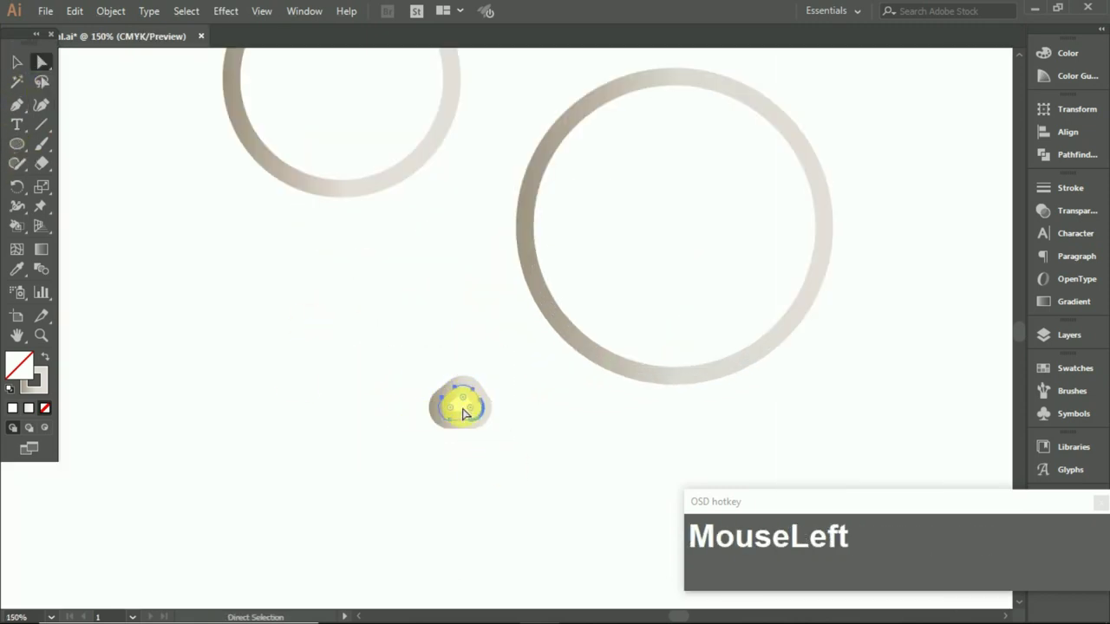
scroll("down", 3)
scroll("up", 3)
left_click_drag(441, 408, 477, 407)
key("Down")
key("shift+Down")
left_click_drag(476, 441, 34, 91)
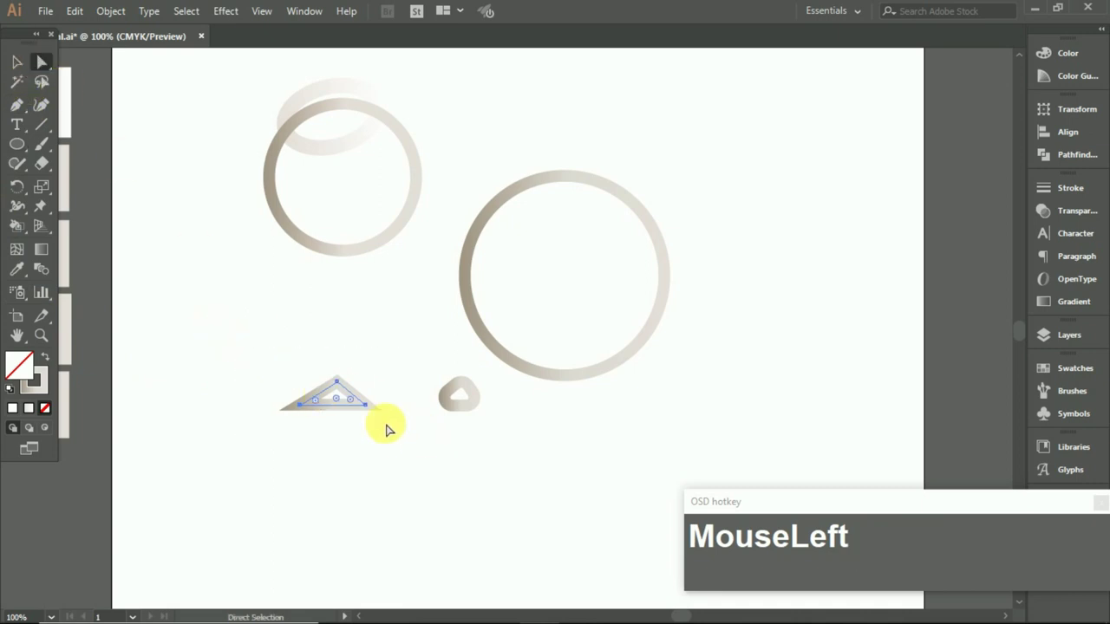
Draw the second triangle, round its corners and nudge it into position beside the first
left_click_drag(368, 410, 69, 206)
key("KP_0")
left_click_drag(367, 395, 437, 444)
key("shift+Down")
key("shift+Down")
key("shift+Down")
key("shift+Down")
left_click(439, 464)
key("Down")
key("Right")
key("Right")
key("Right")
key("Down")
key("Up")
Round the left triangle's corners further, then view the whole artboard with both gradient triangles in place
left_click(482, 442)
key("z")
left_click(372, 391)
key("shift+Up")
key("shift+Left")
left_click(501, 446)
scroll("up", 3)
left_click_drag(398, 309, 352, 388)
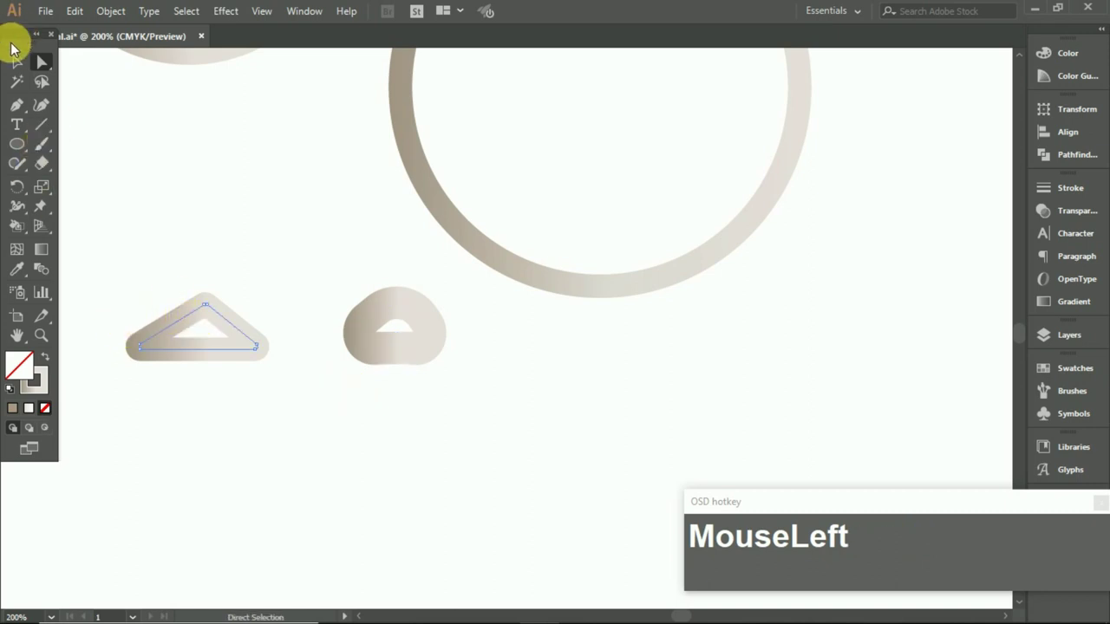
left_click_drag(221, 318, 234, 385)
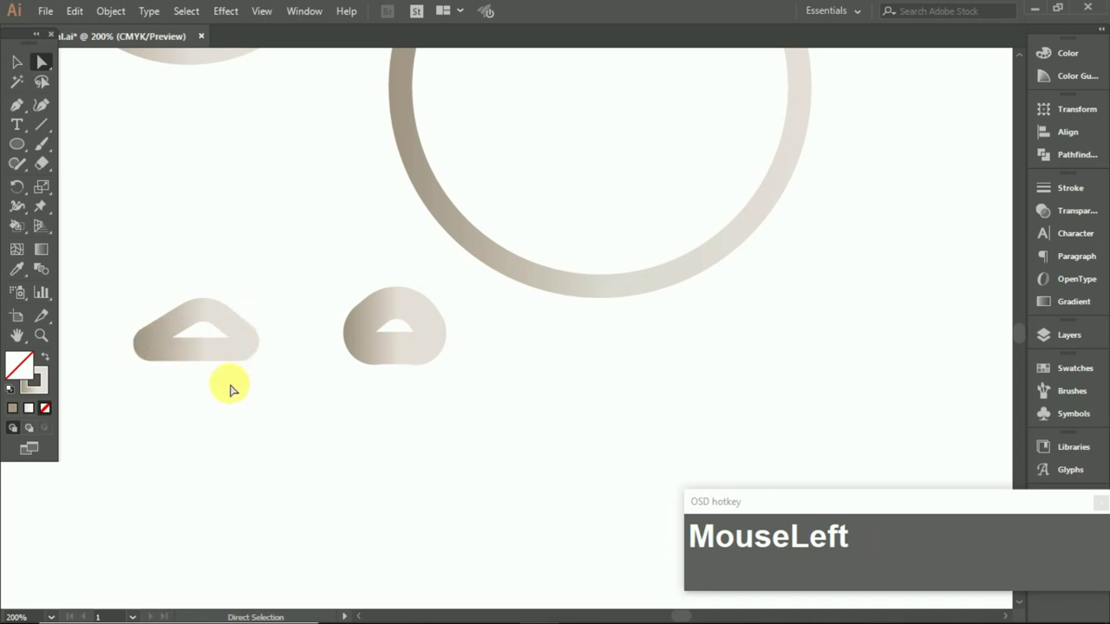
key("KP_0")
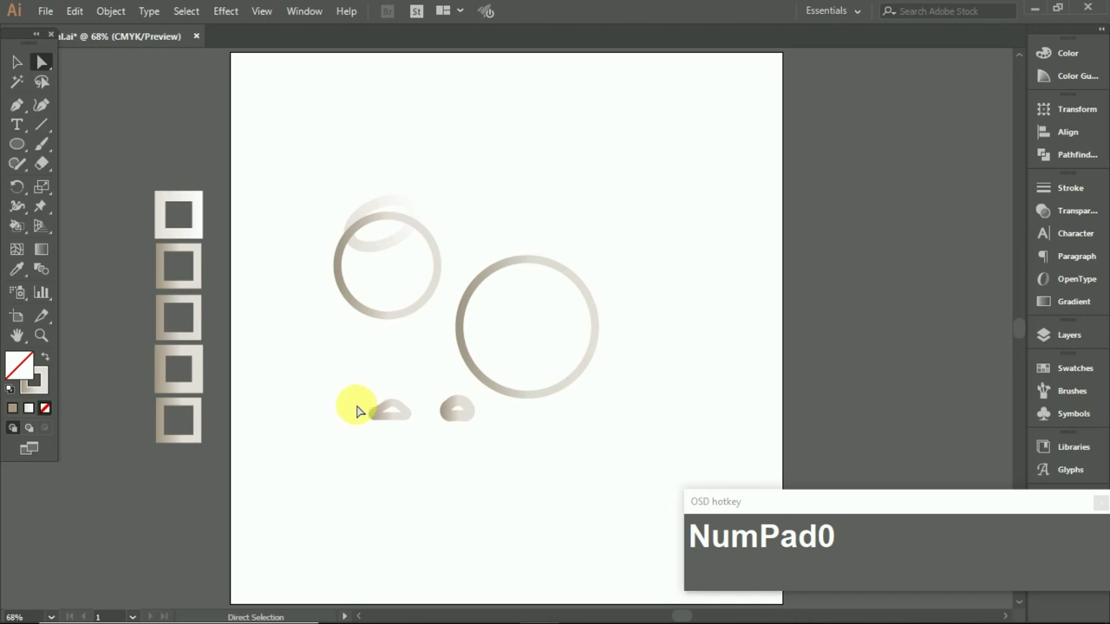
Select the oval, circles and triangles and blend them into one smooth beige body shape
left_click_drag(300, 187, 195, 407)
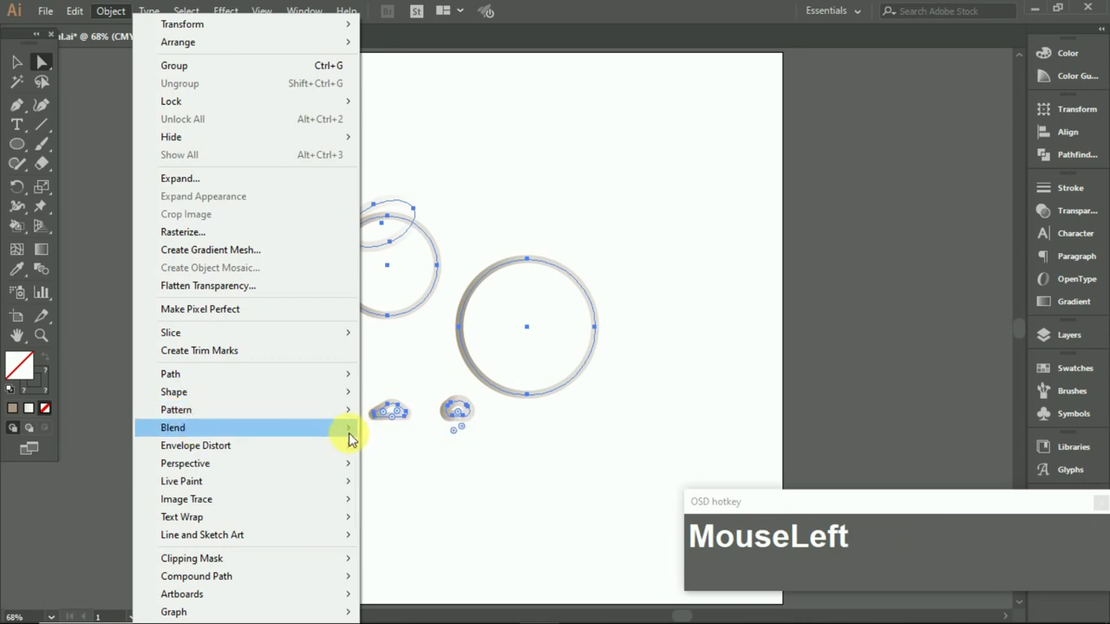
key("z")
left_click(5, 56)
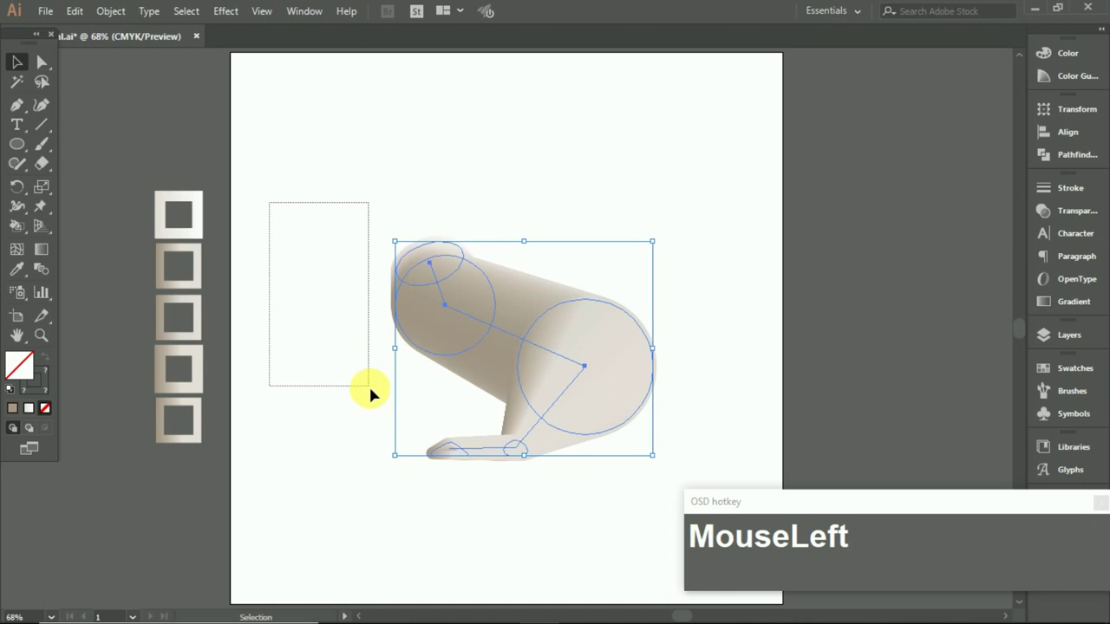
key("z")
Apply a Roughen effect to the body with Size 2%, Detail 75 and Corner points for fur
left_click_drag(17, 69, 542, 365)
left_click_drag(232, 37, 809, 173)
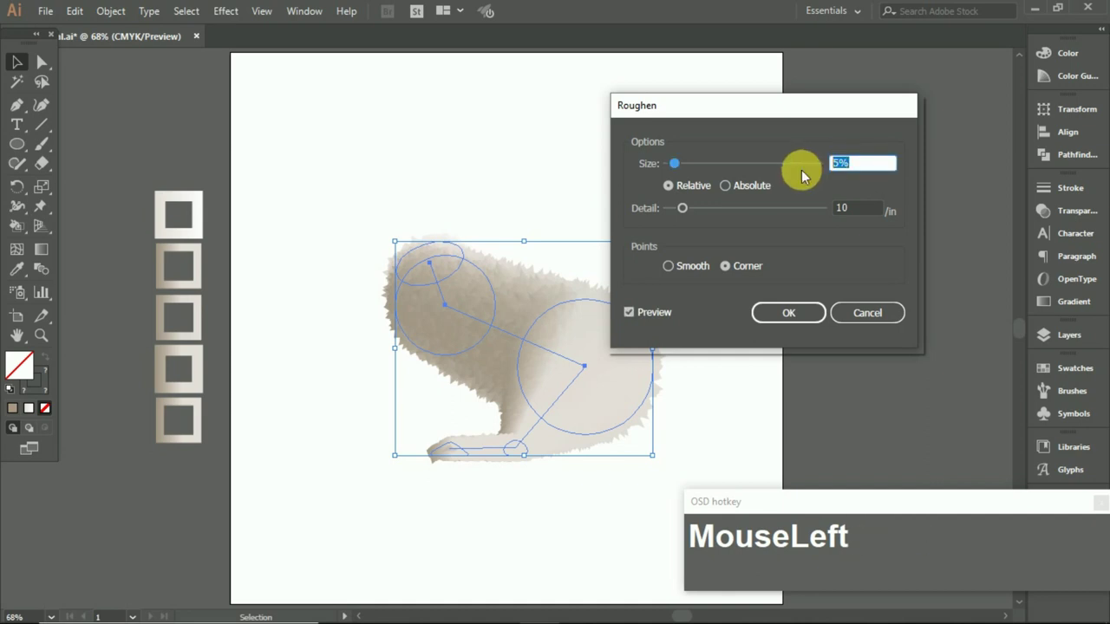
key("2")
left_click(686, 210)
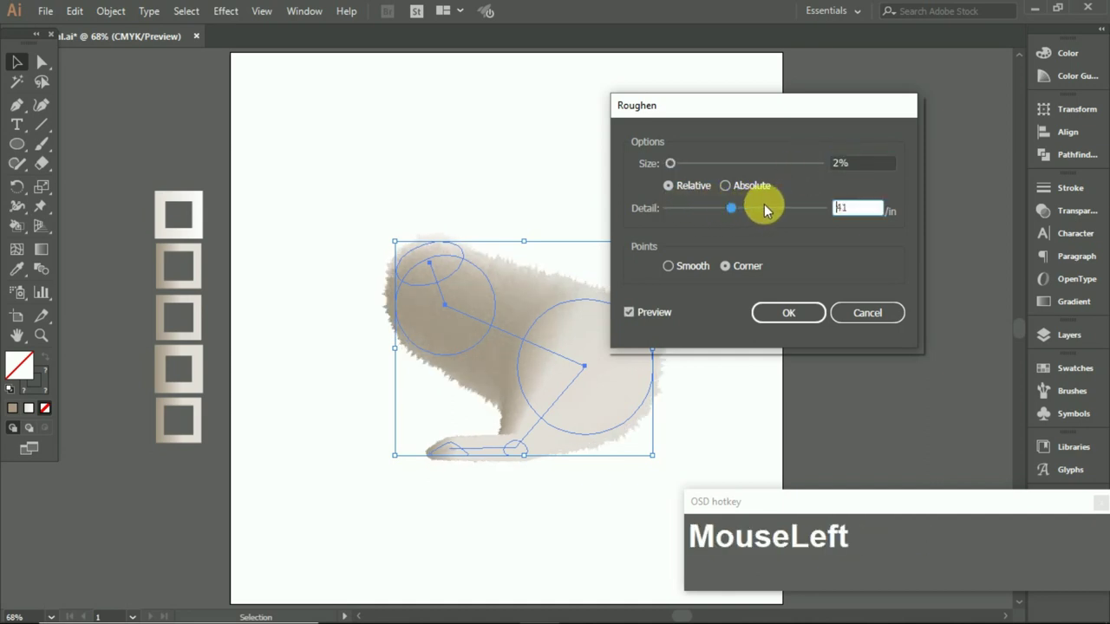
left_click(777, 212)
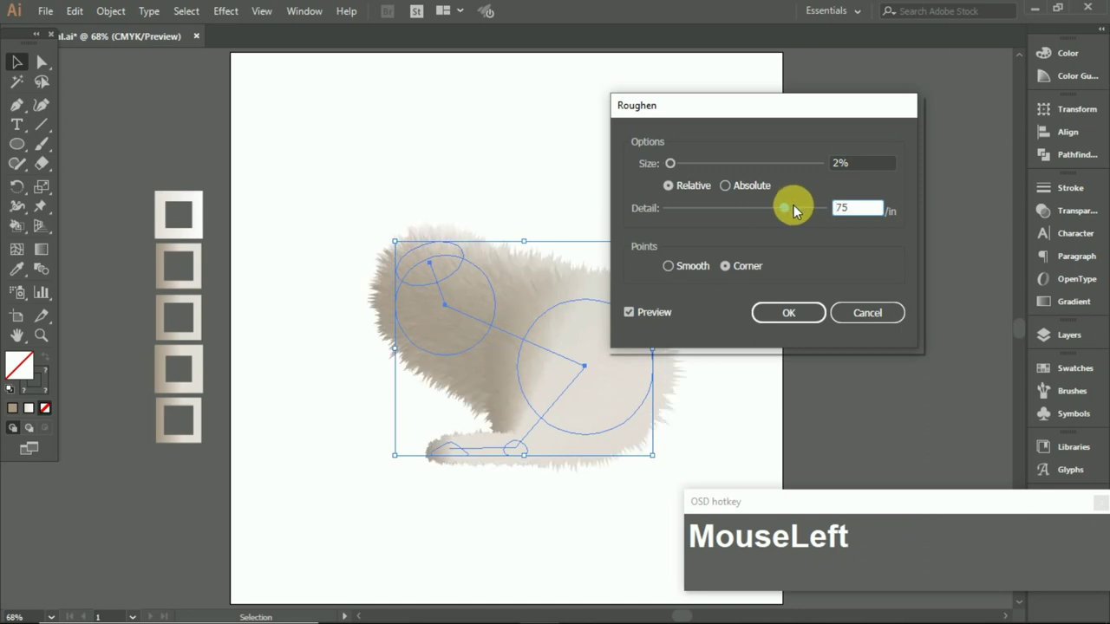
left_click_drag(805, 214, 805, 212)
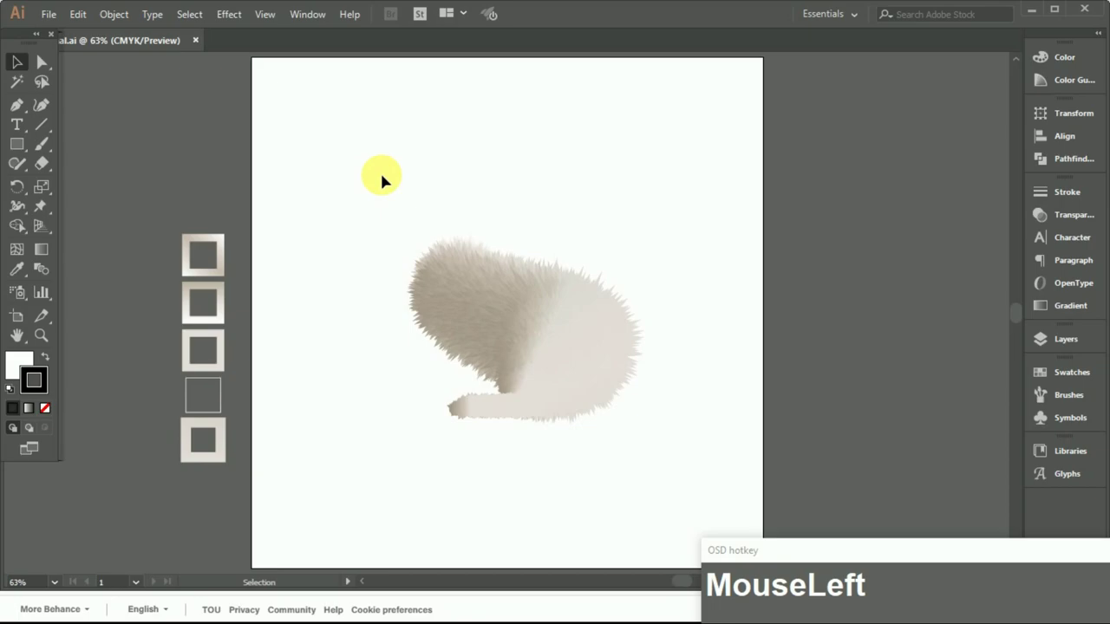
Begin drawing the head's base path on the artboard
key("z")
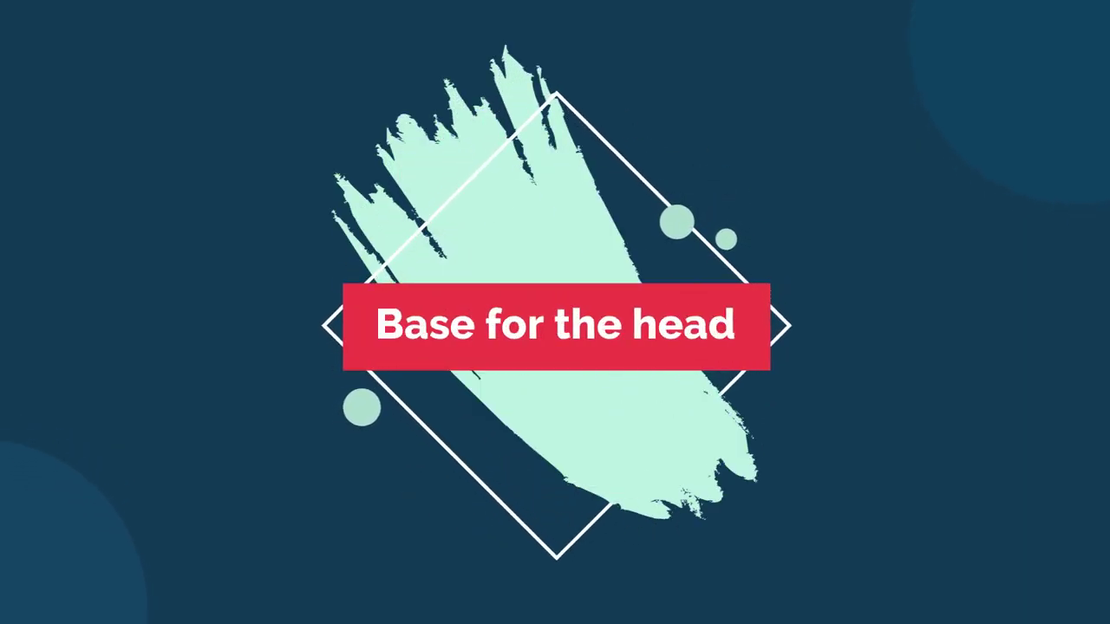
key("z")
left_click(147, 179)
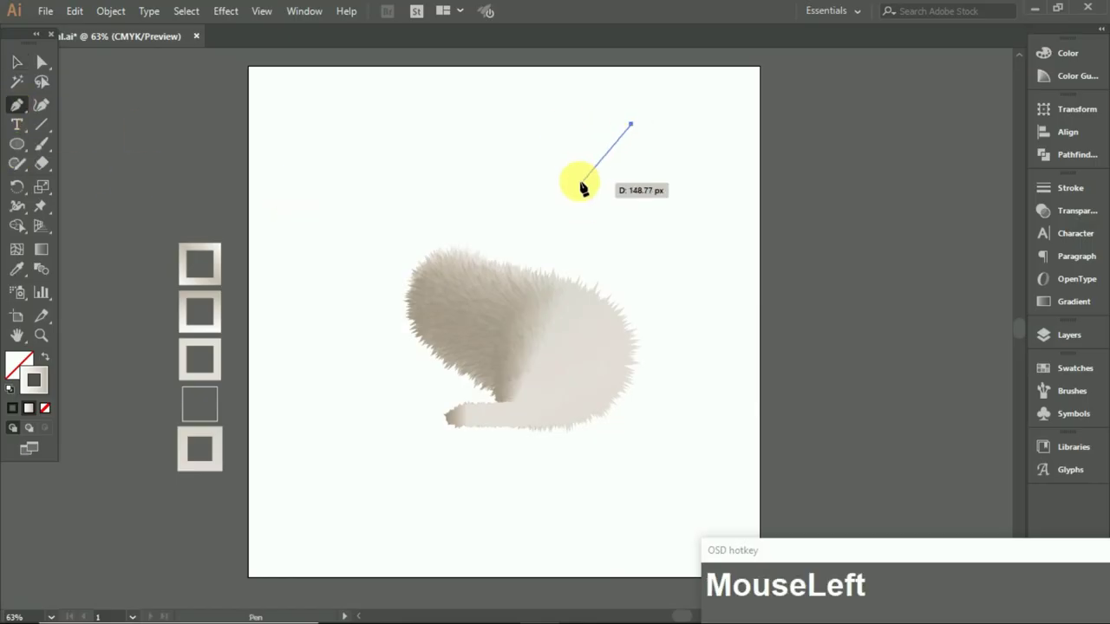
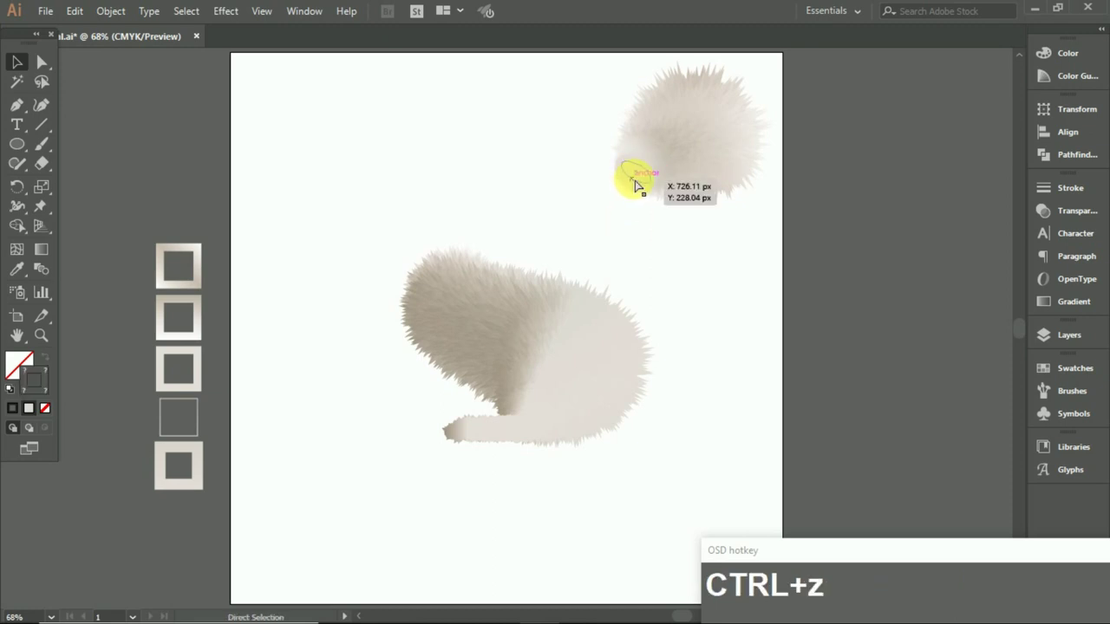
Deselect the finished furry head shape
left_click(644, 176)
left_click(645, 175)
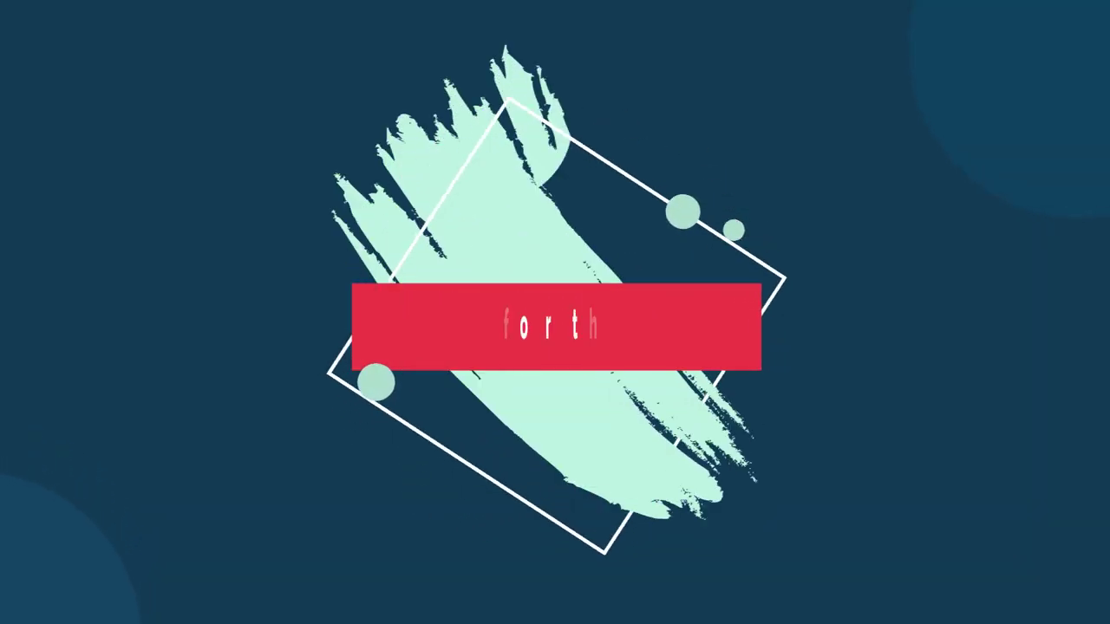
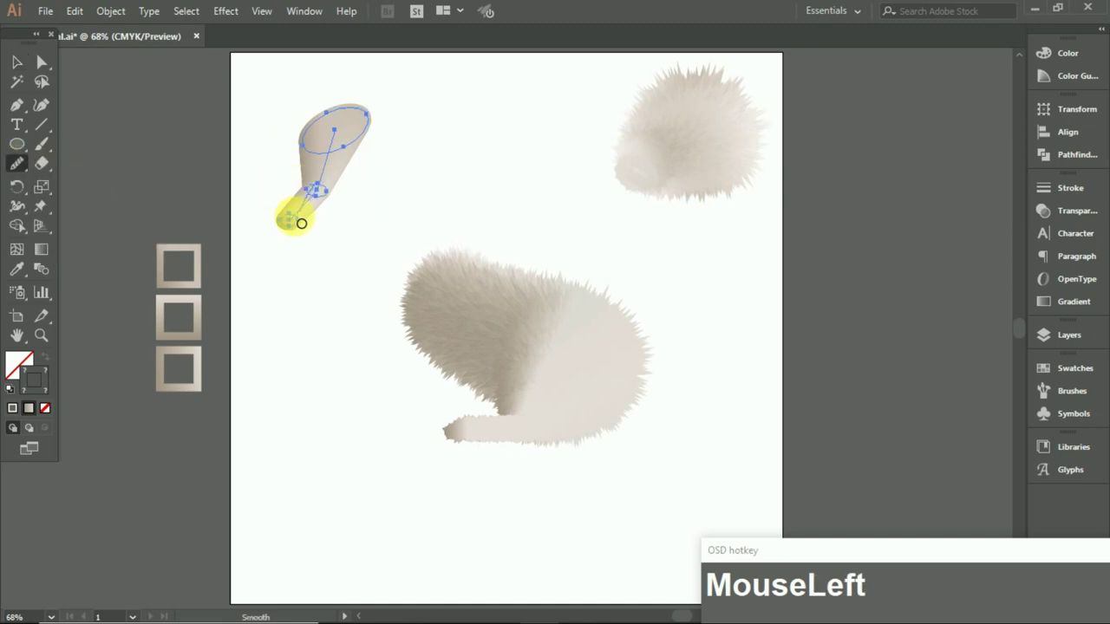
Finish smoothing the spoon-shaped blended ear at the artboard's upper left
left_click(51, 65)
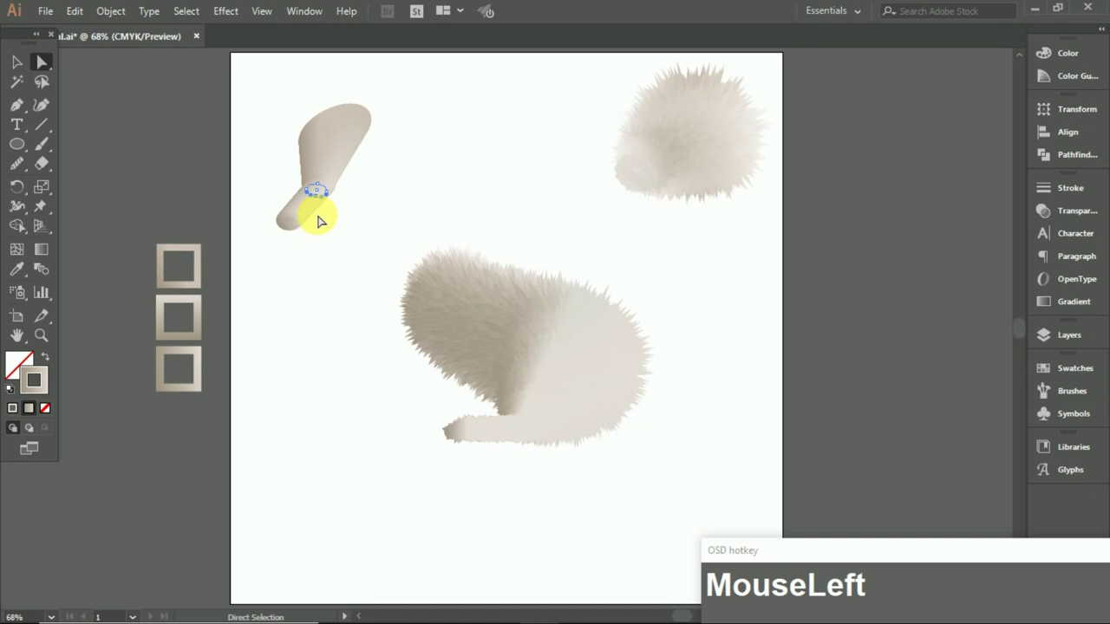
key("z")
Roughen the ear with Size 2% and Detail 72, then delete the used gradient sample square
left_click(278, 127)
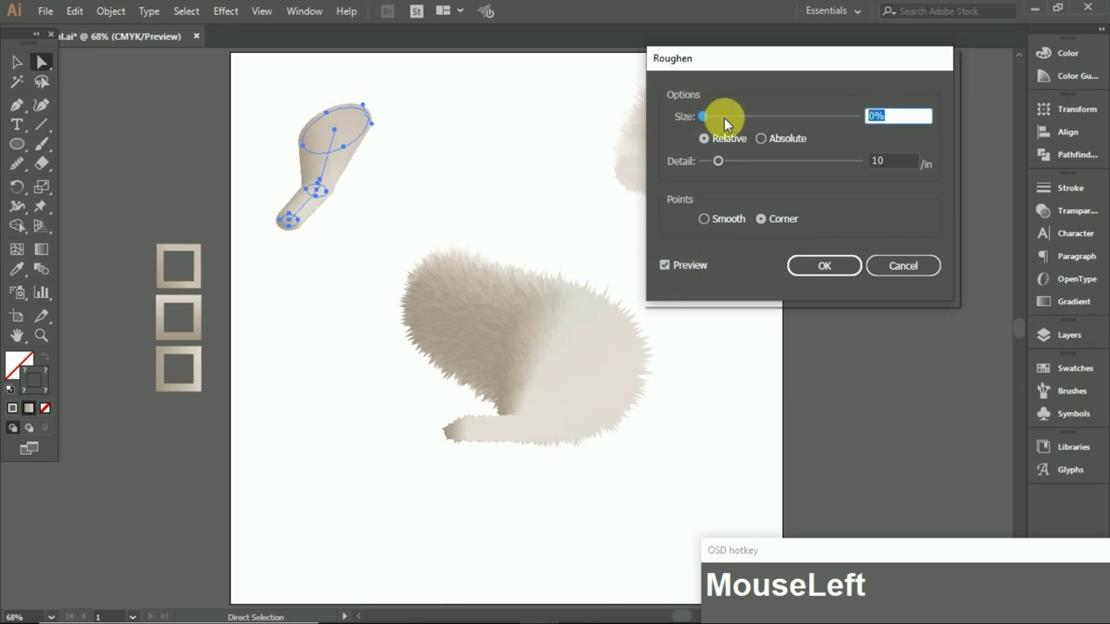
key("2")
left_click(736, 170)
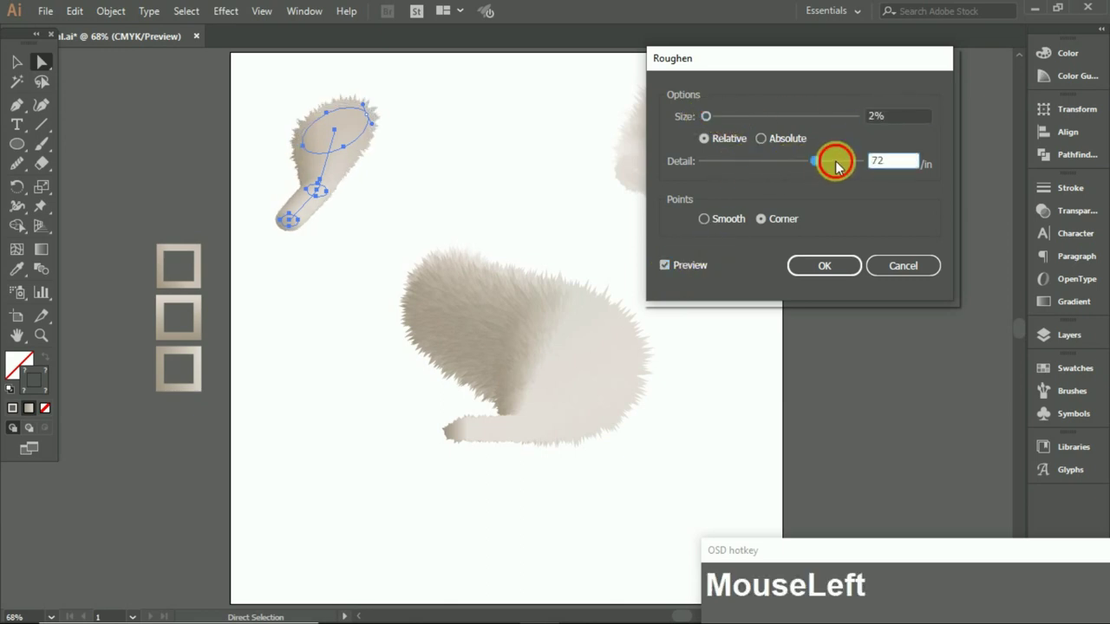
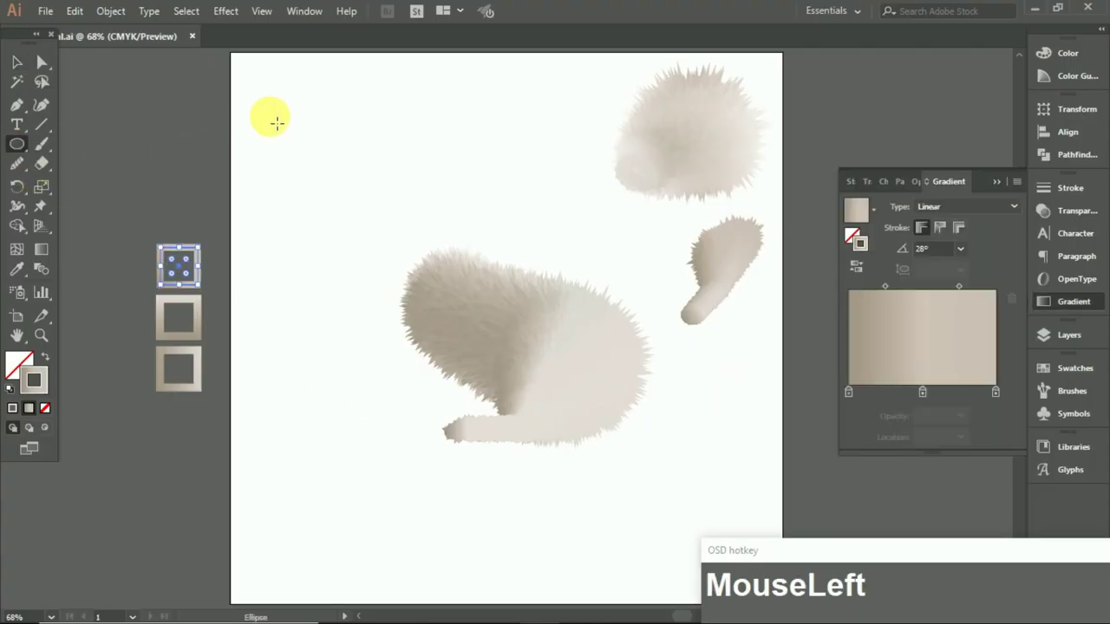
key("BackSpace")
key("z")
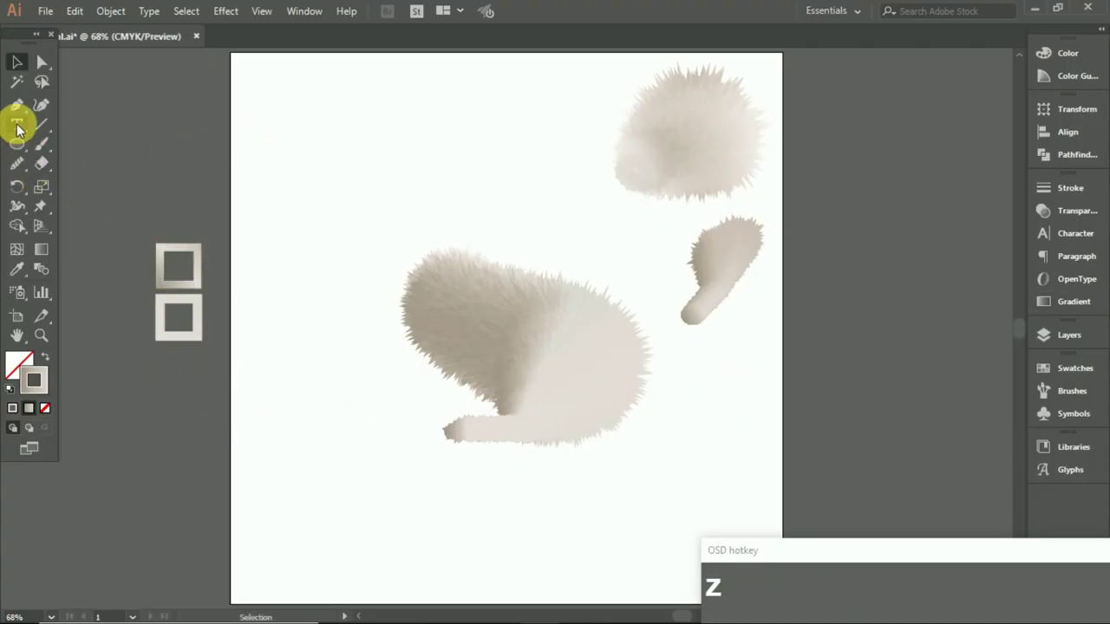
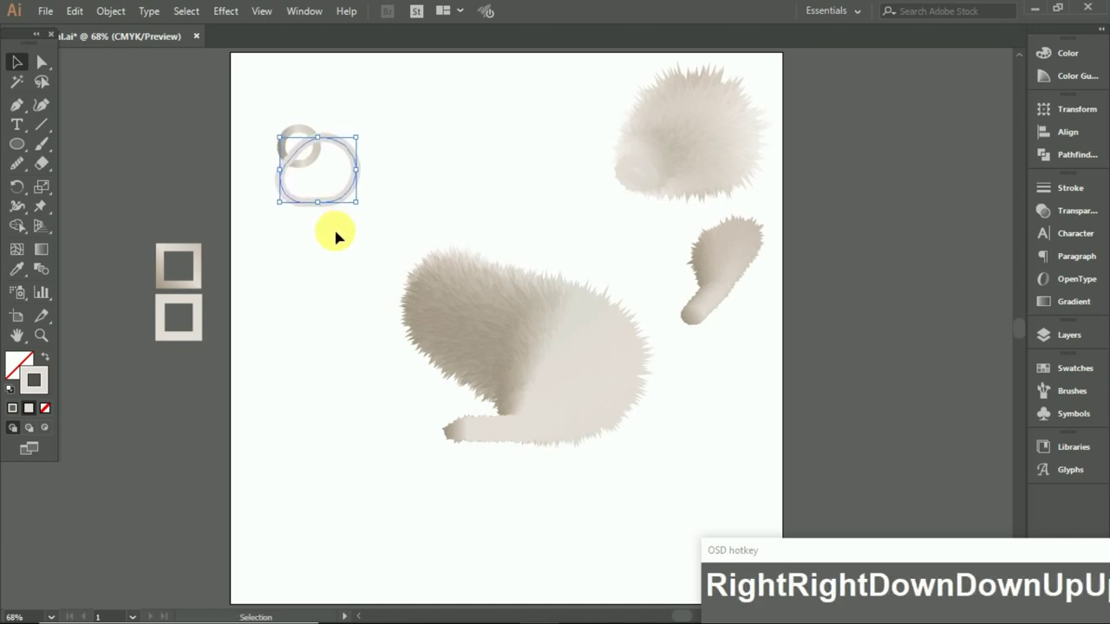
Blend the two gradient circles into a round tail and roughen it into a fuzzy fur ball
left_click(339, 238)
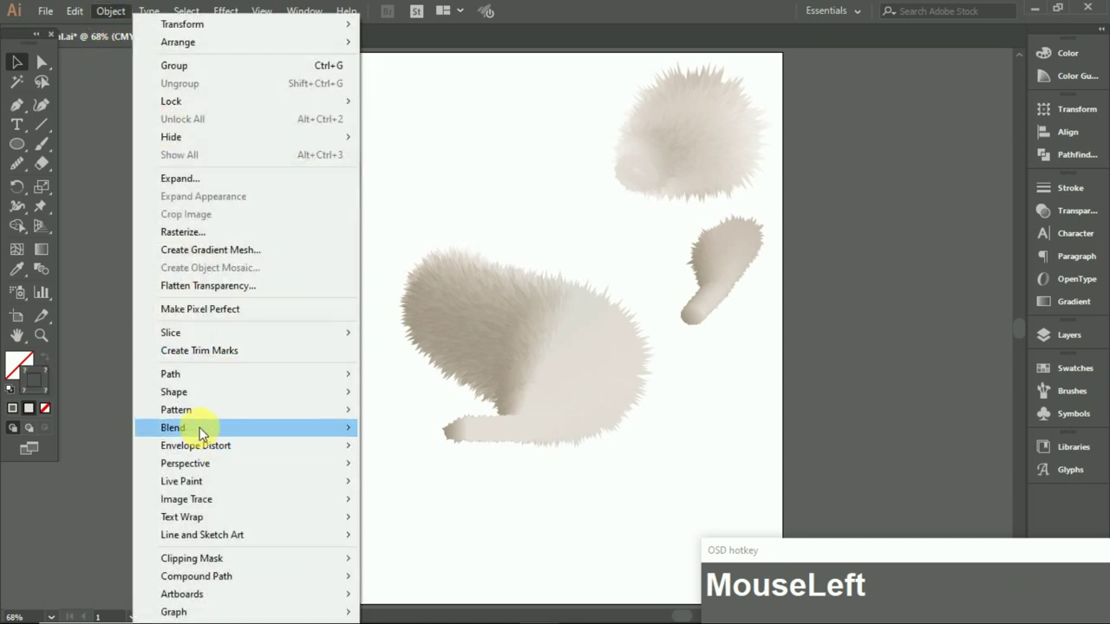
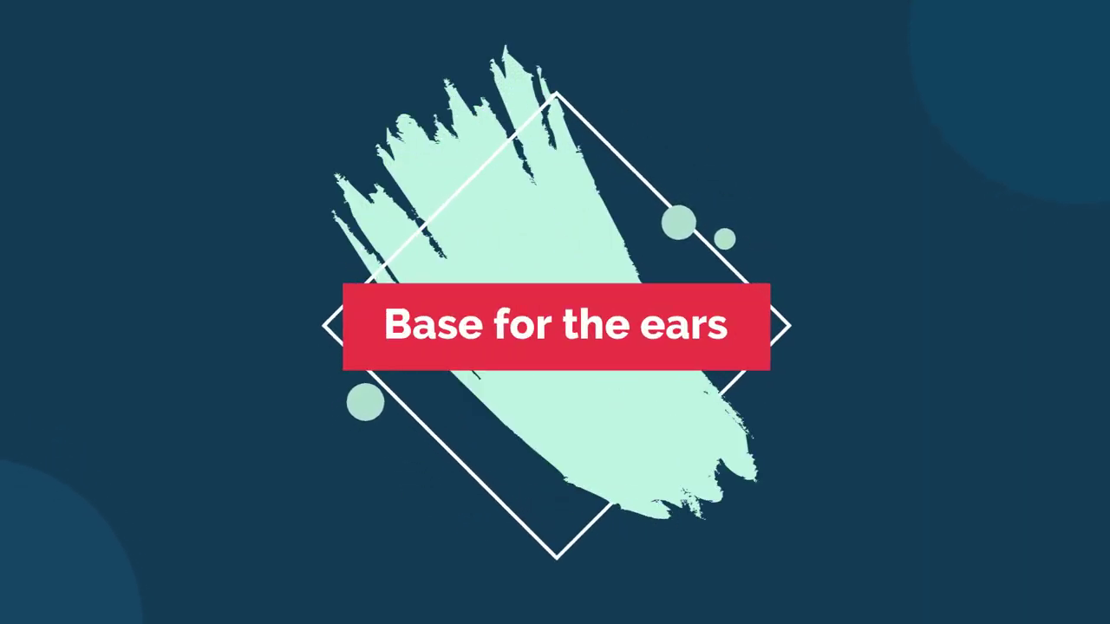
left_click(821, 352)
Draw three ellipses and blend them into one long ear tube
key("z")
left_click(18, 154)
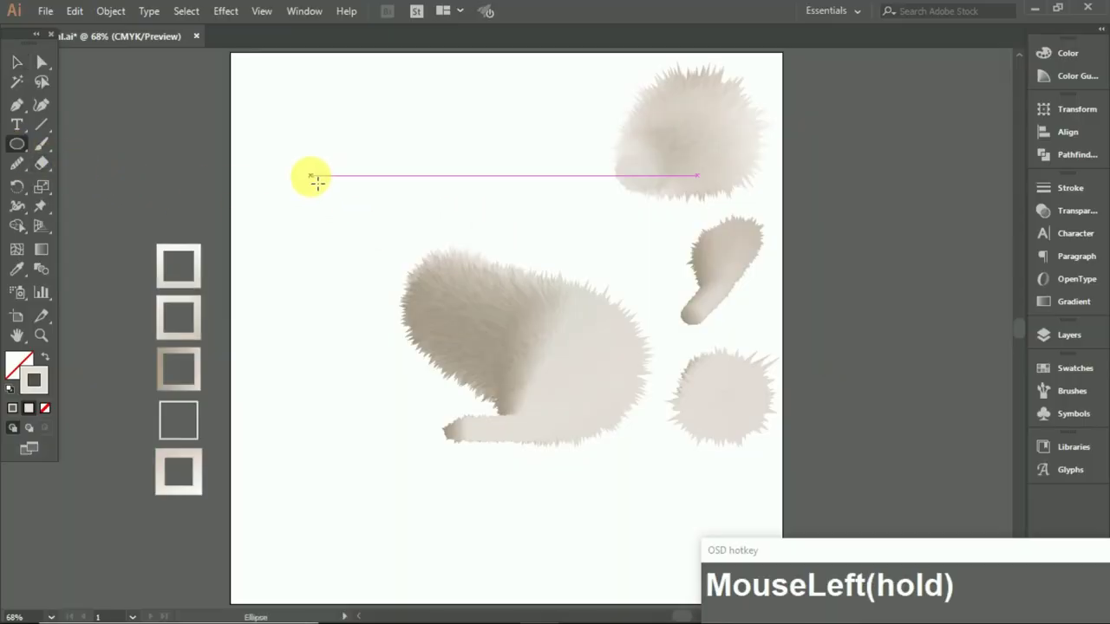
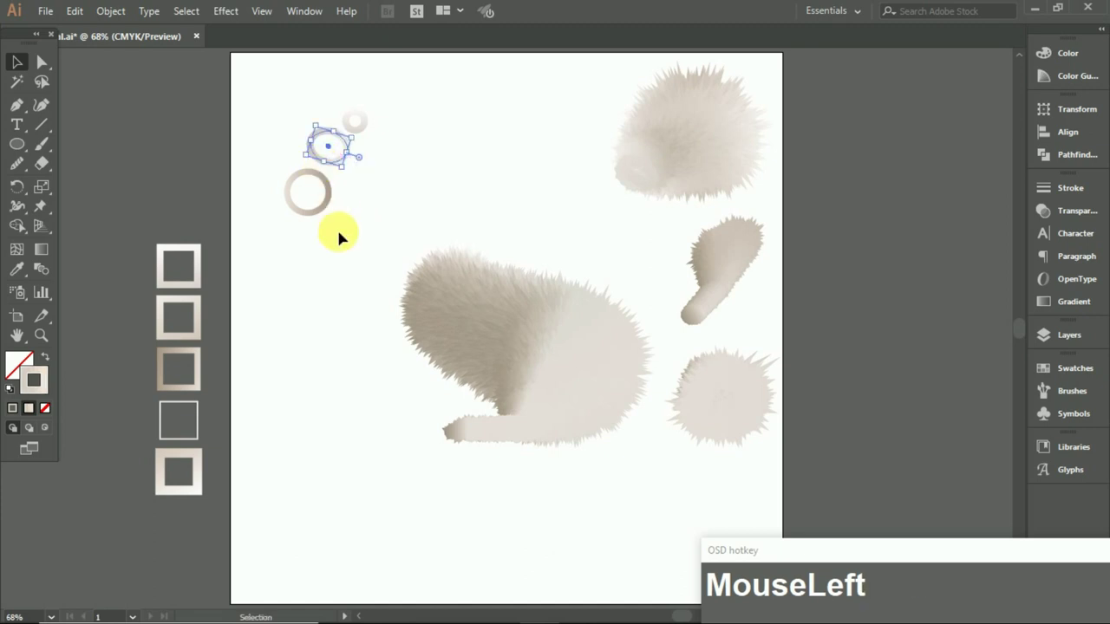
left_click(346, 237)
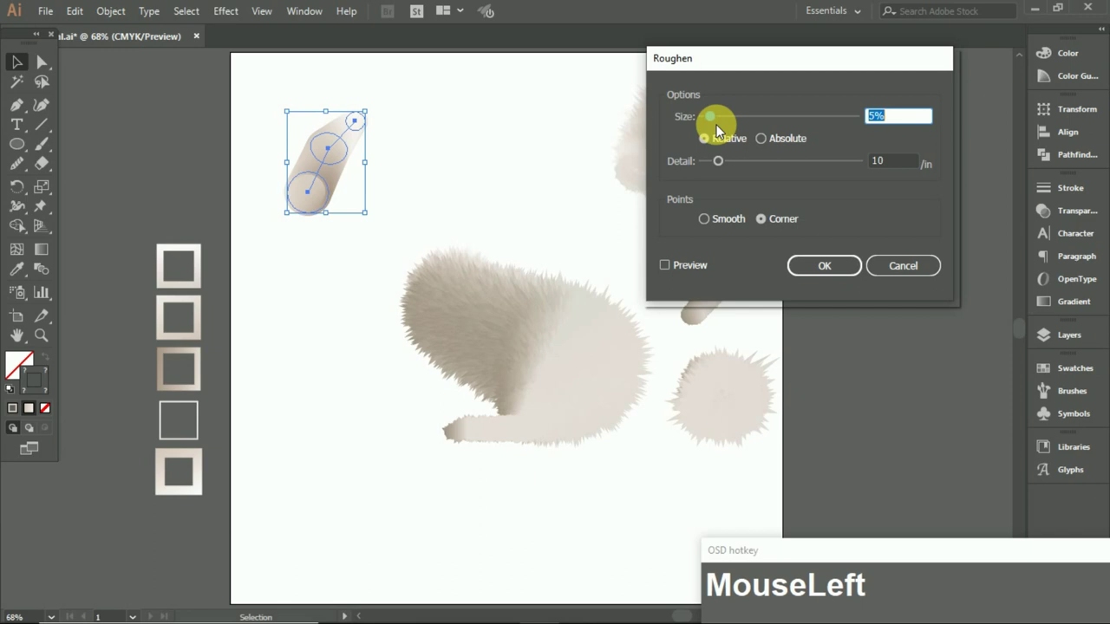
Roughen the ear's edges into fur and drag the shape down below the tail
key("Down")
key("Down")
key("Down")
left_click_drag(766, 164, 614, 496)
scroll("down", 3)
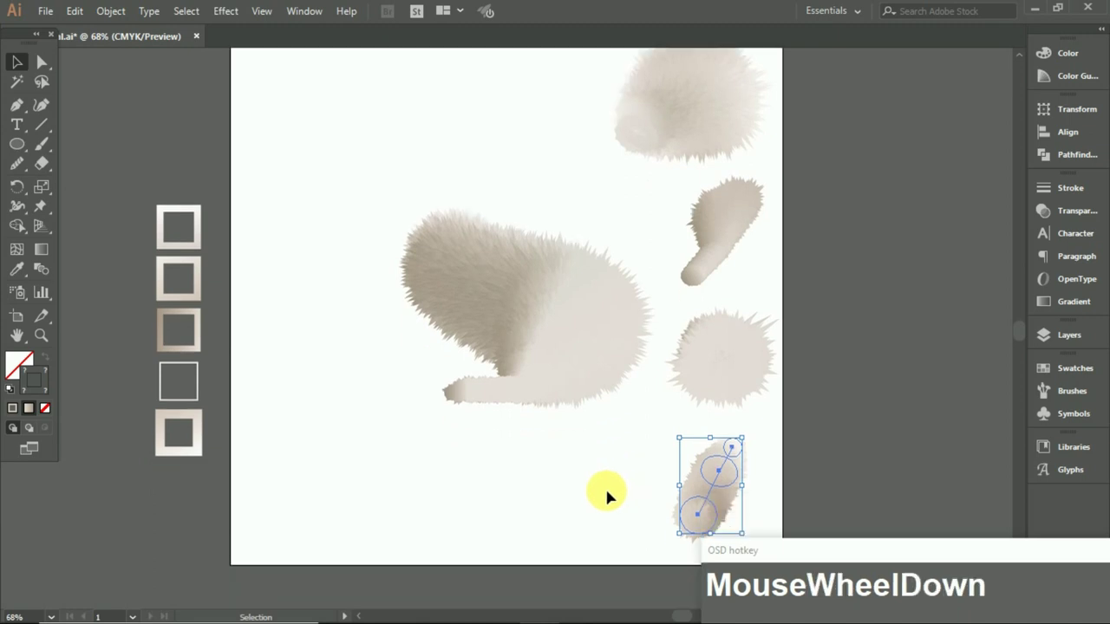
Draw a small tip circle and a larger base ellipse and blend them into a pointed ear
left_click(613, 495)
key("KP_0")
left_click(547, 293)
key("z")
left_click_drag(341, 186, 282, 291)
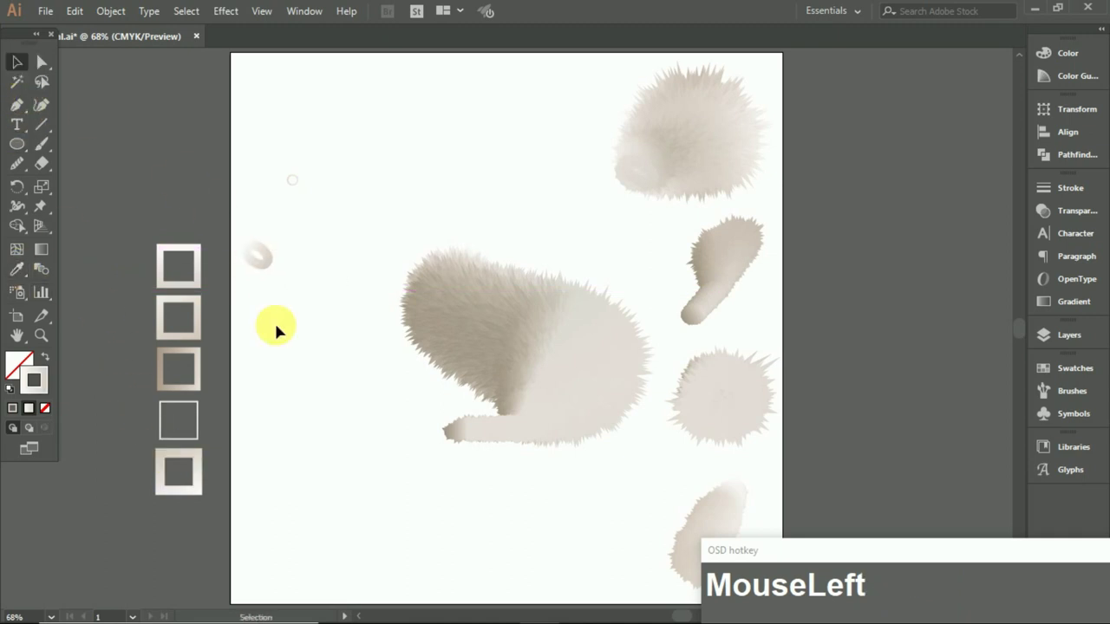
key("z")
Roughen the pointed ear with Size 2% and Detail 75 for fine fur
left_click(271, 220)
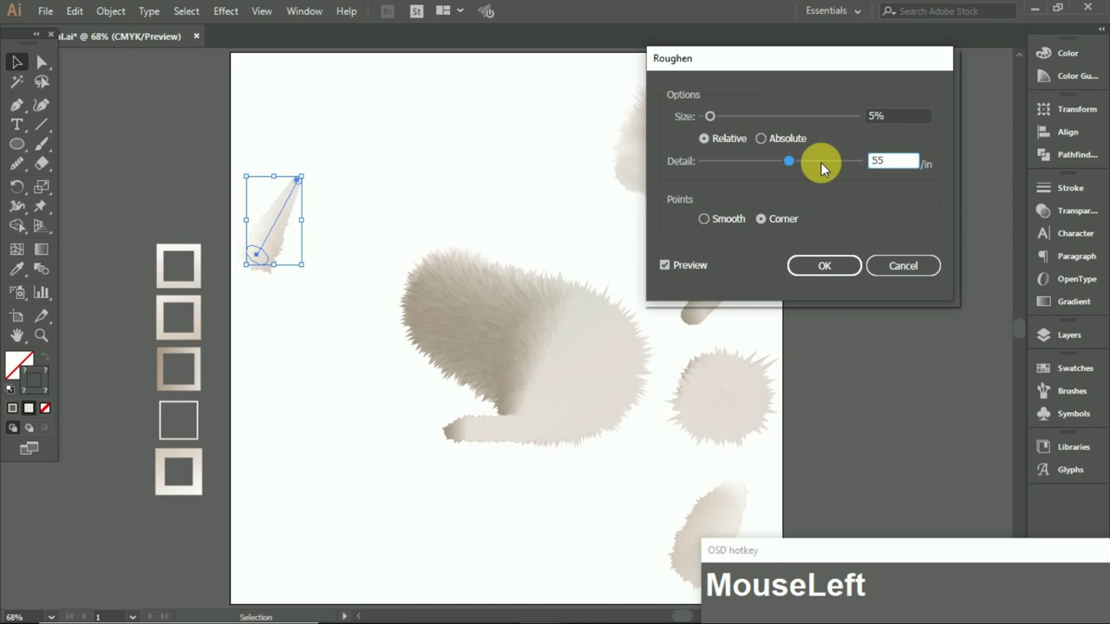
type("MouseLeftDownDownDown")
left_click(834, 172)
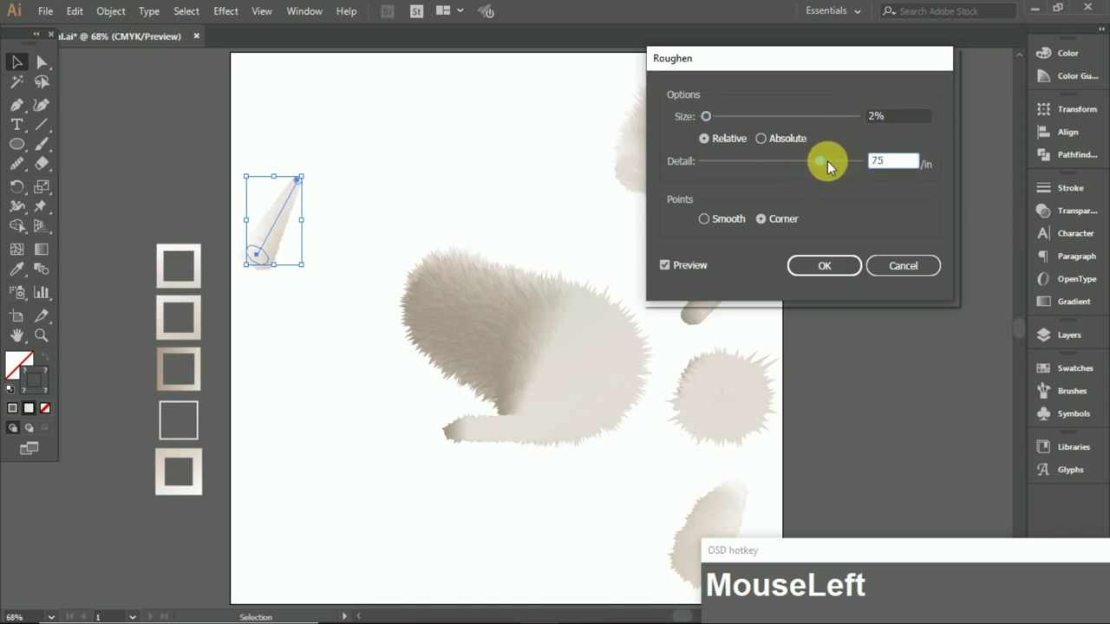
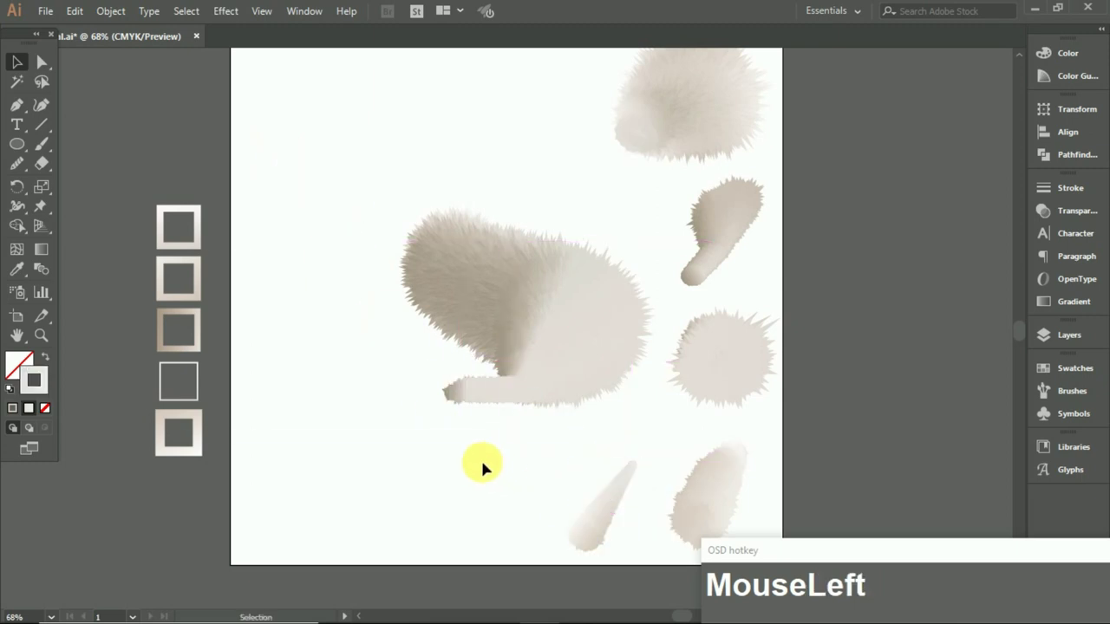
Save, move the fluffy head to the top-left and shrink the body shape beneath it
key("ctrl+s")
key("z")
key("ctrl+z")
left_click(565, 97)
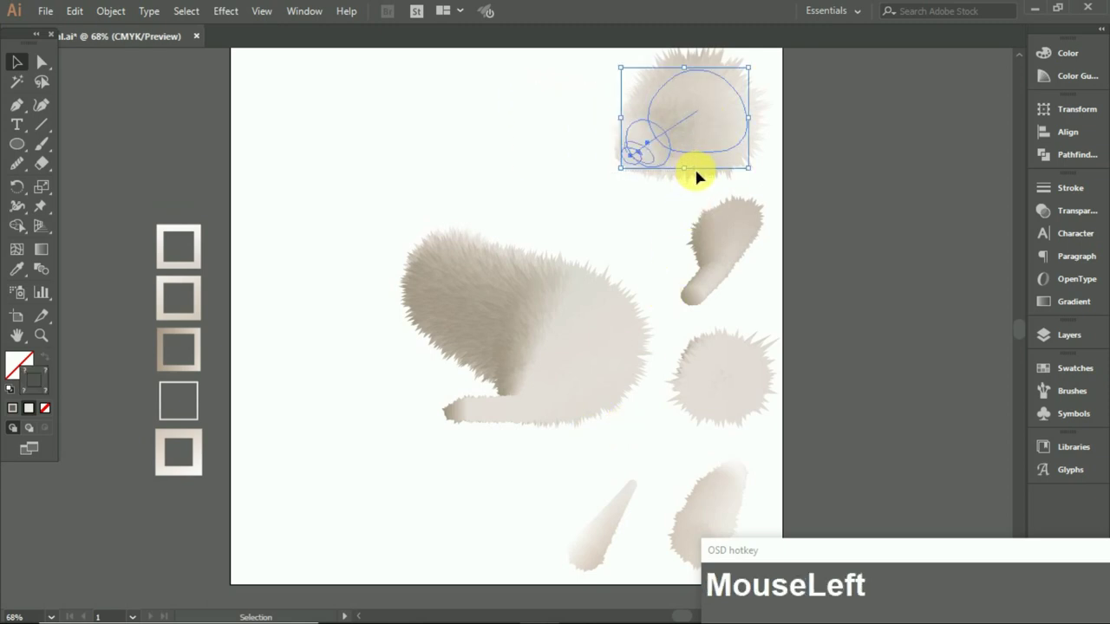
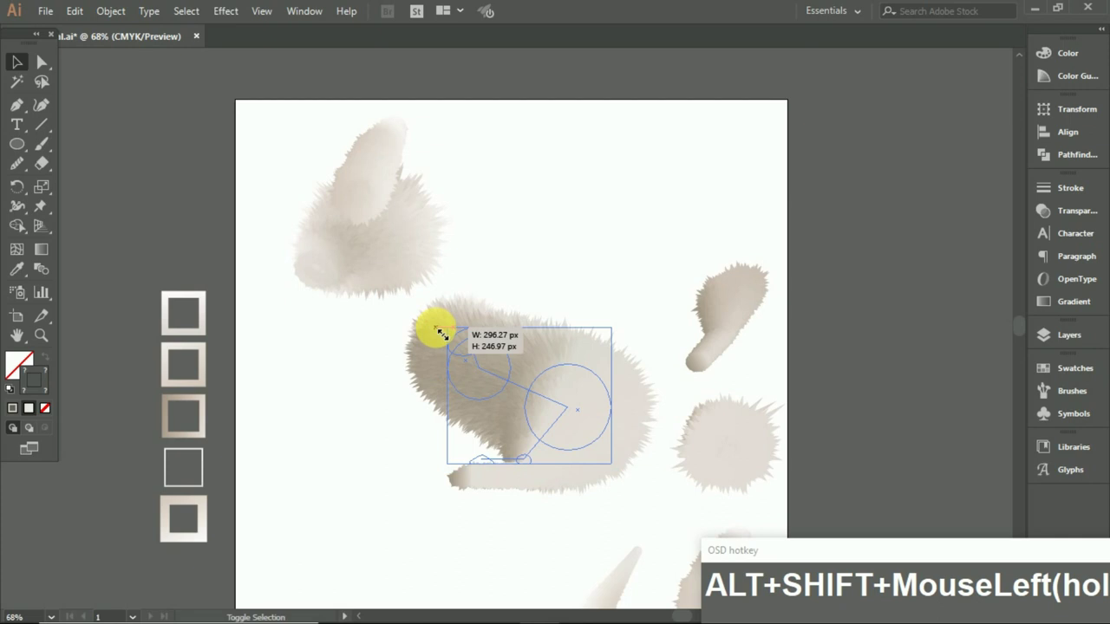
scroll("down", 3)
left_click_drag(570, 241, 473, 154)
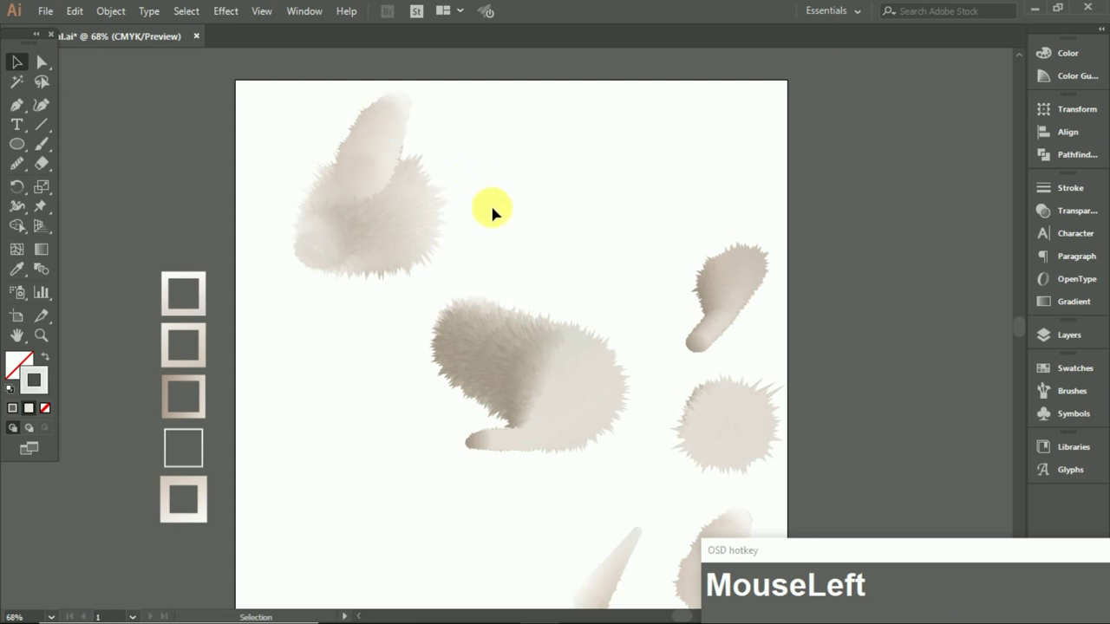
scroll("down", 3)
scroll("up", 3)
Drag the first ear blend up onto the top of the head
left_click_drag(624, 514, 434, 114)
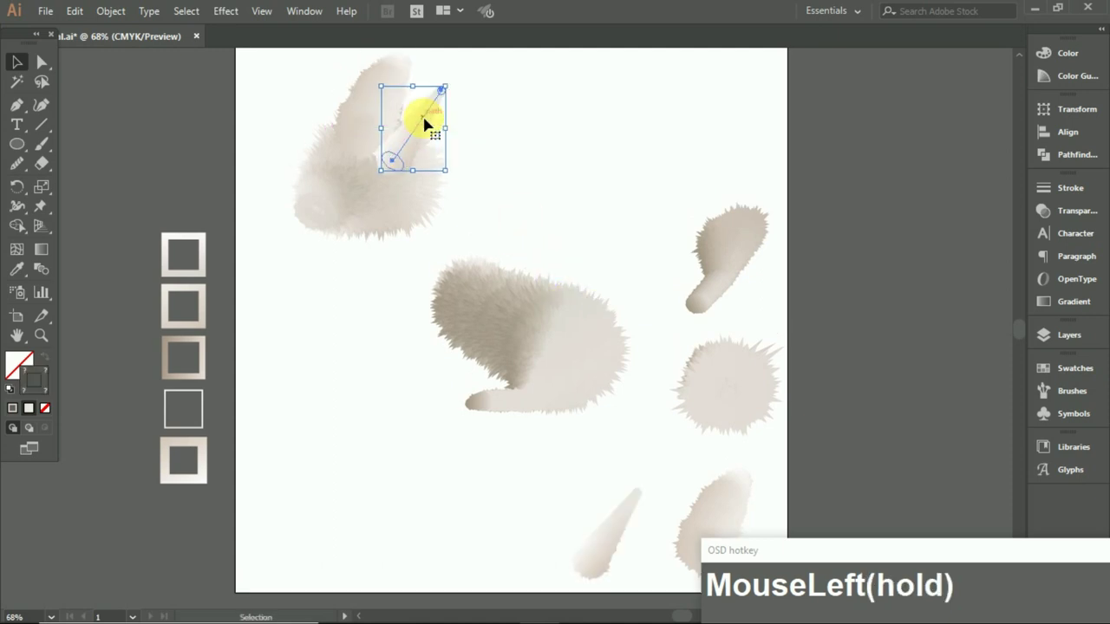
scroll("down", 3)
scroll("up", 3)
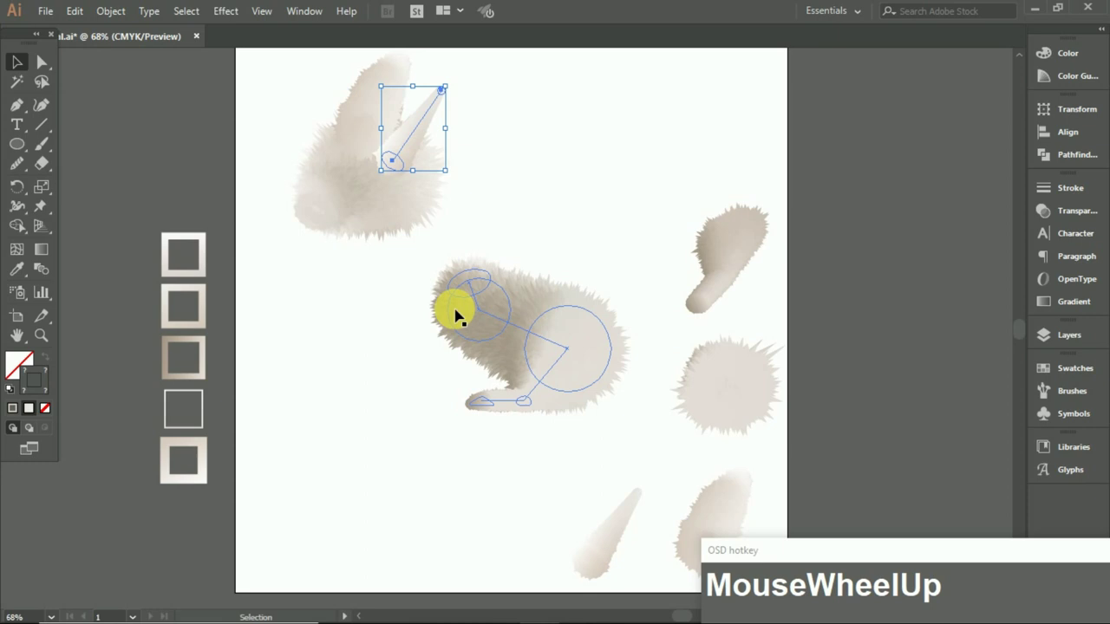
scroll("down", 3)
scroll("up", 3)
Seat the pointed ear by its base on the head beside the first ear
left_click(402, 305)
scroll("up", 3)
left_click(410, 172)
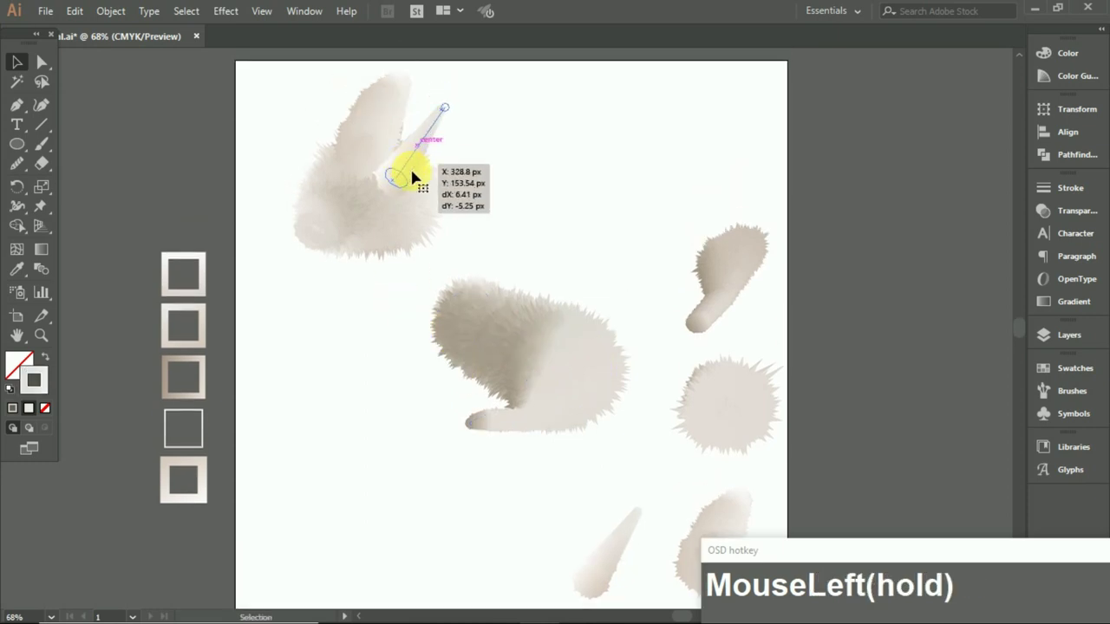
scroll("down", 3)
scroll("up", 3)
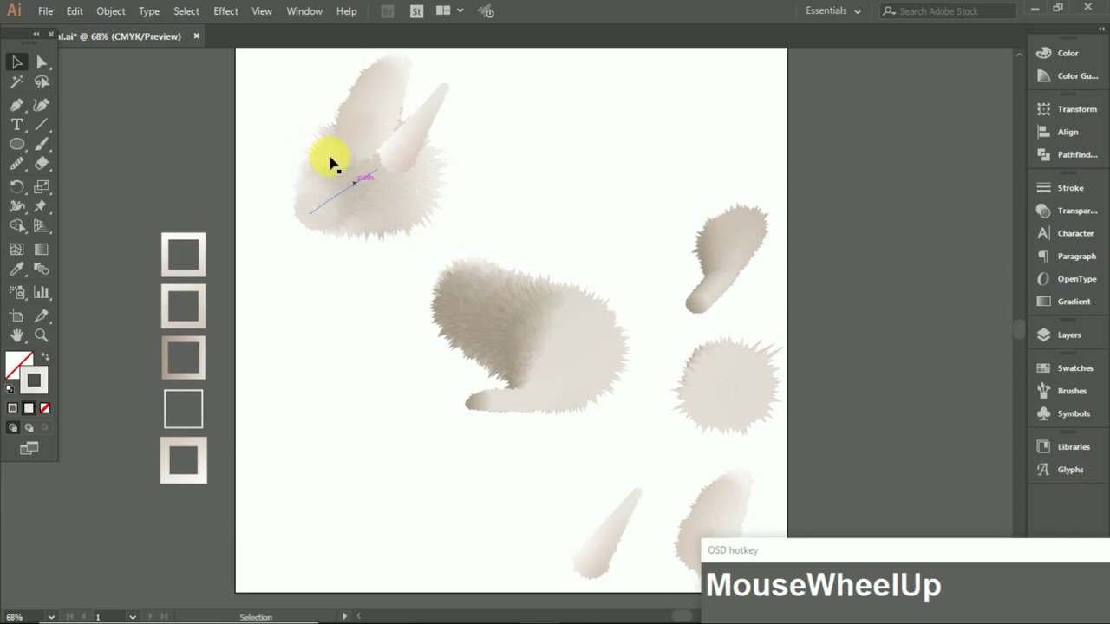
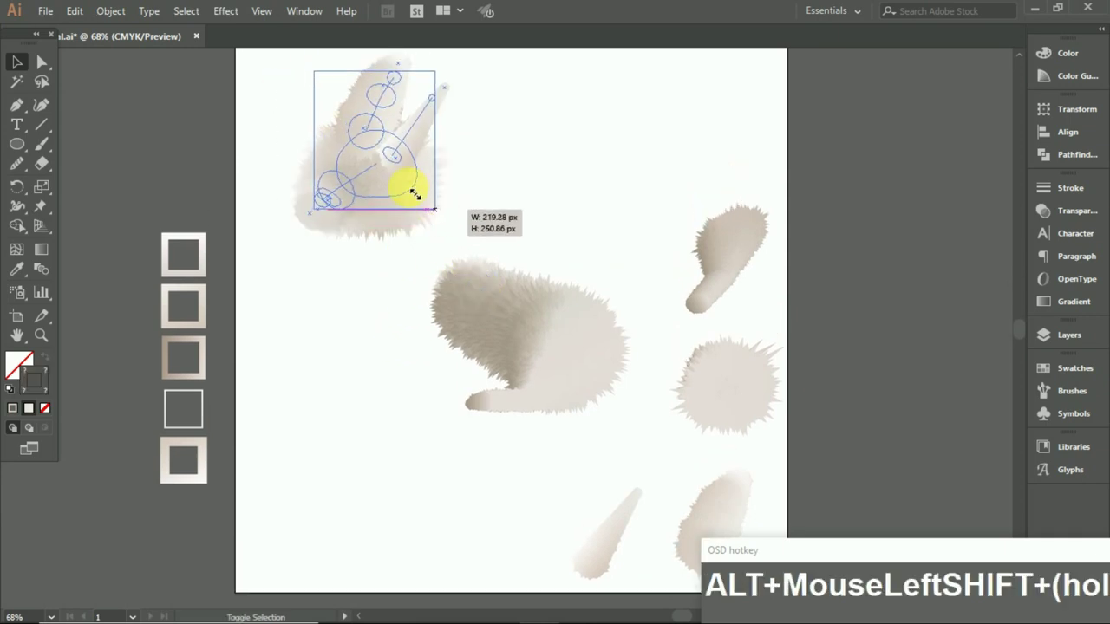
scroll("down", 3)
key("z")
scroll("up", 3)
Drop the copied front leg on the body and place a scaled puff at the rear as a tail
left_click(726, 243)
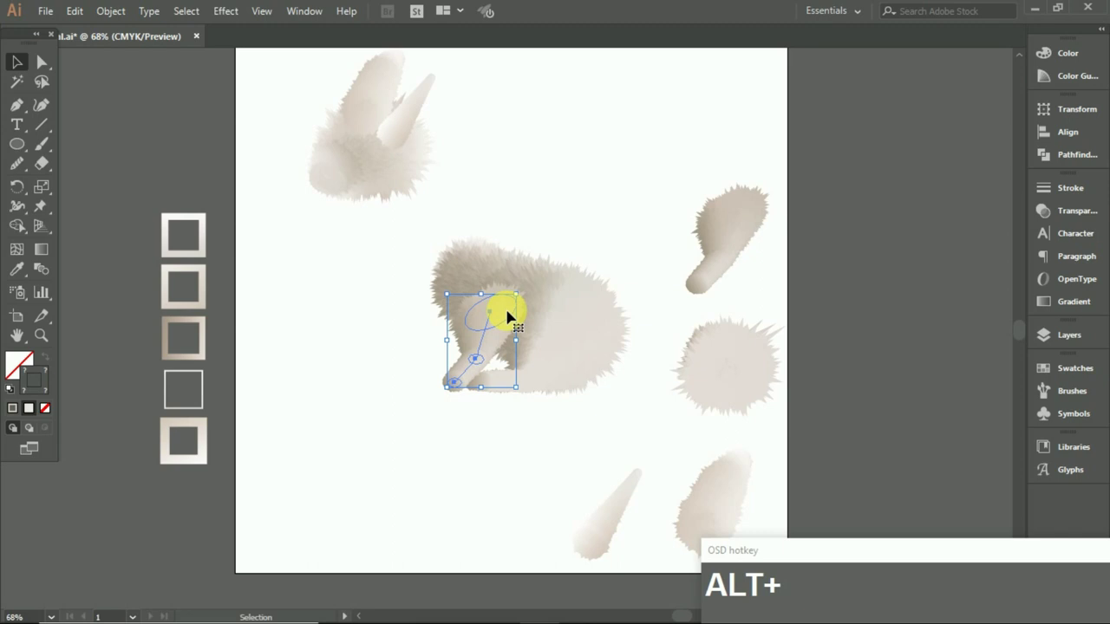
left_click(554, 451)
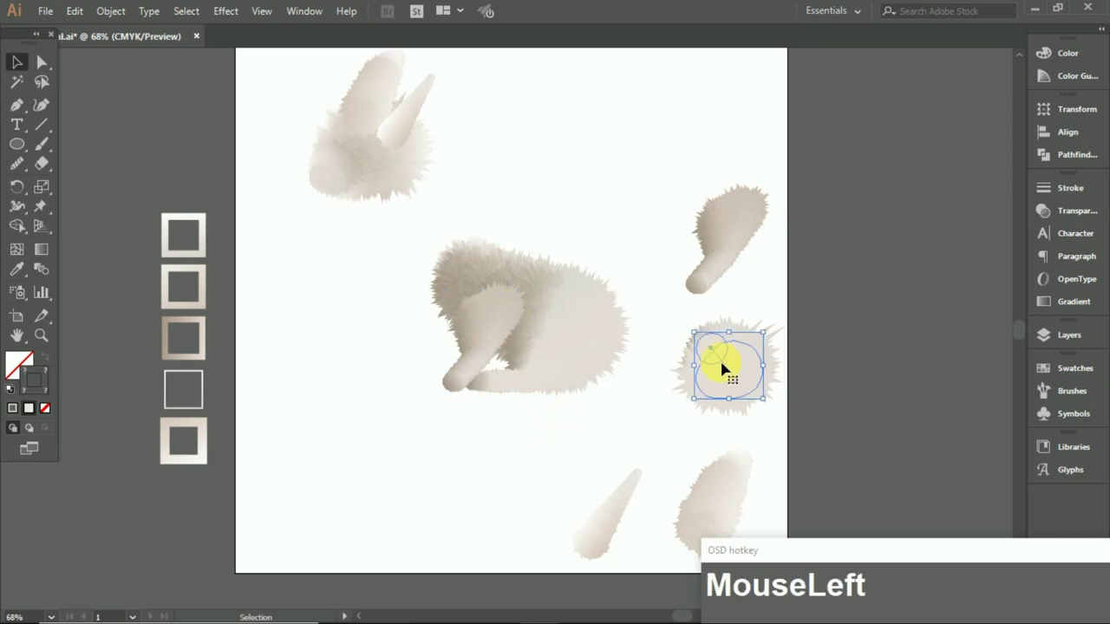
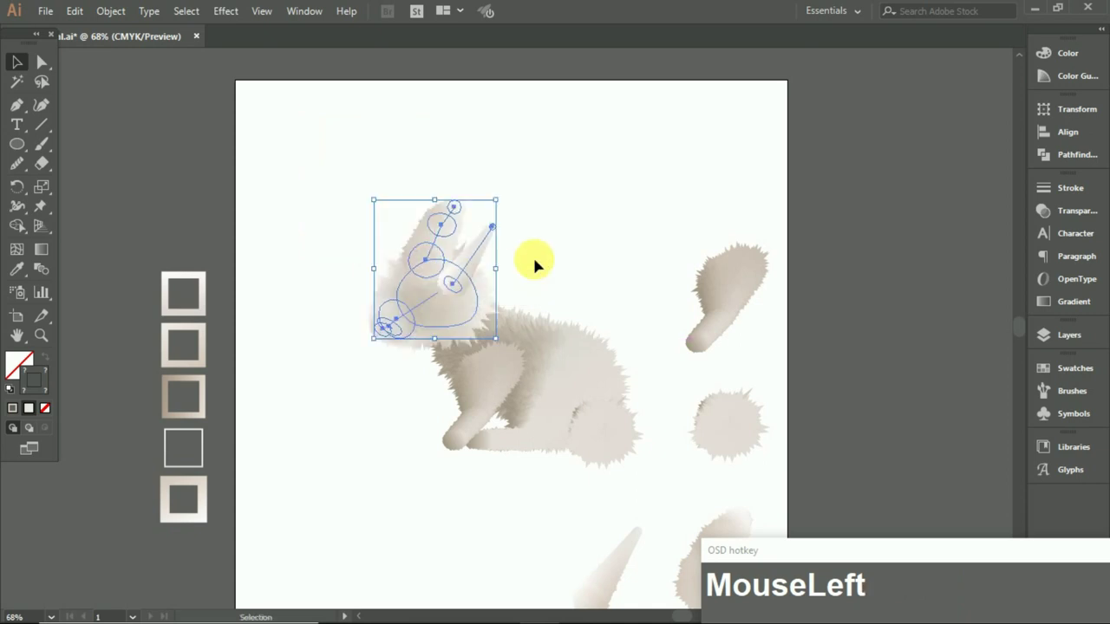
scroll("down", 3)
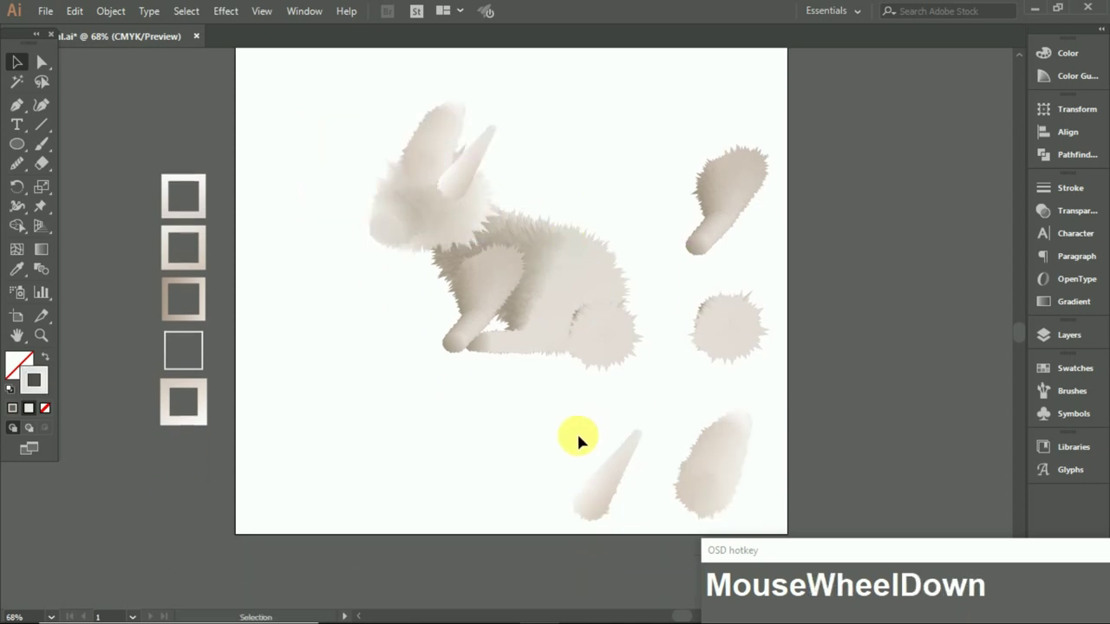
scroll("up", 3)
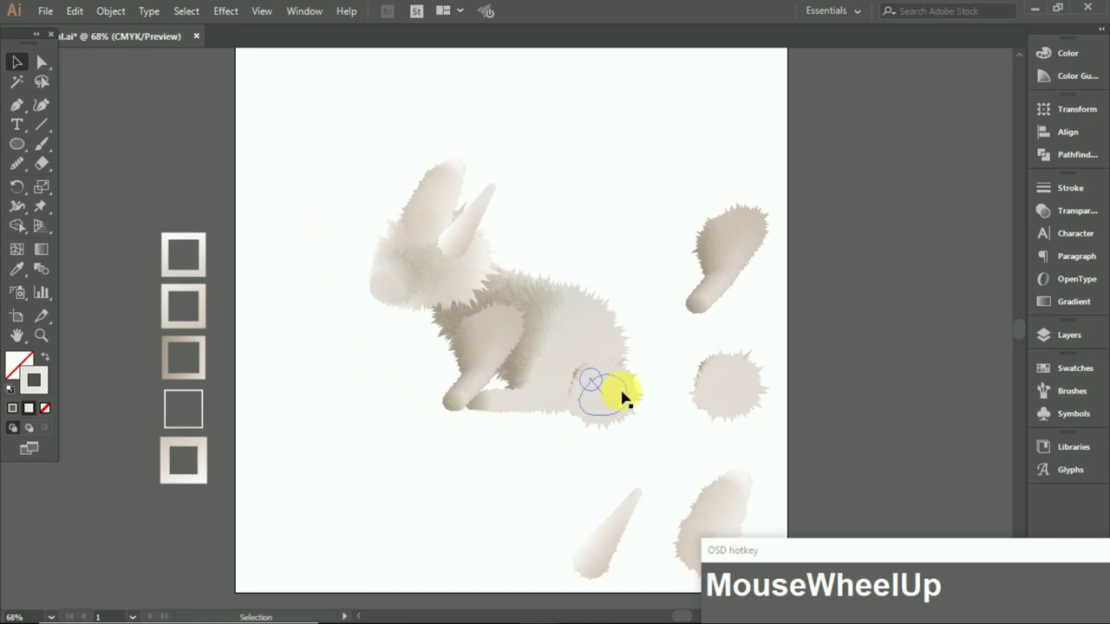
left_click_drag(838, 374, 914, 420)
Select the loose pieces below the artboard to begin building the eye parts
scroll("up", 3)
left_click(334, 377)
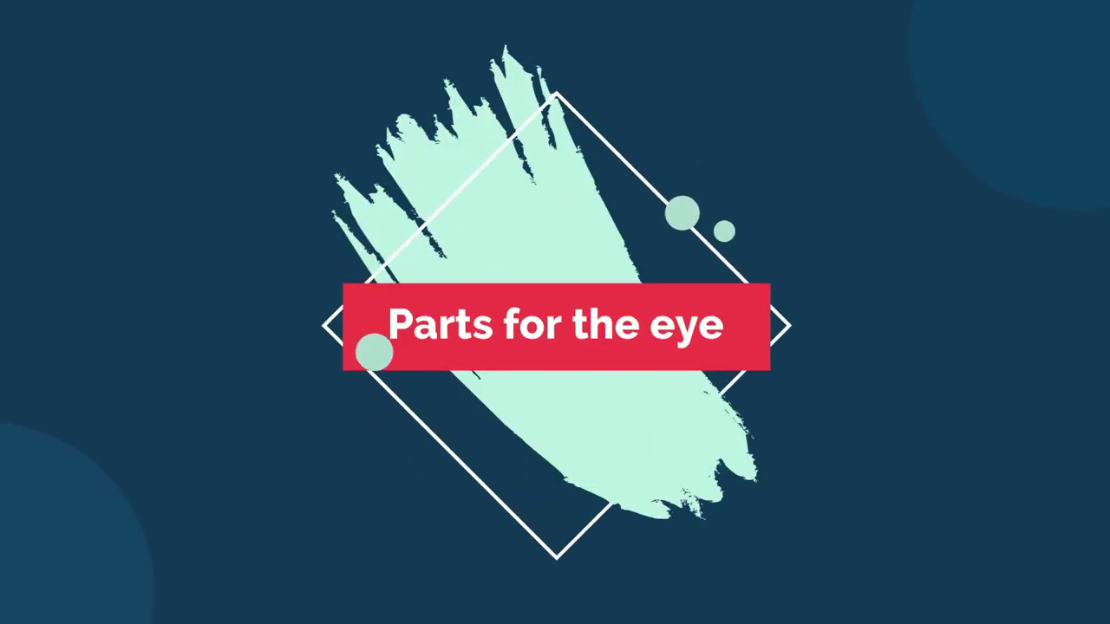
left_click(406, 465)
scroll("down", 3)
scroll("up", 3)
scroll("down", 3)
scroll("up", 3)
Fill the small dot white and draw a gradient-filled ellipse for the eye
scroll("down", 3)
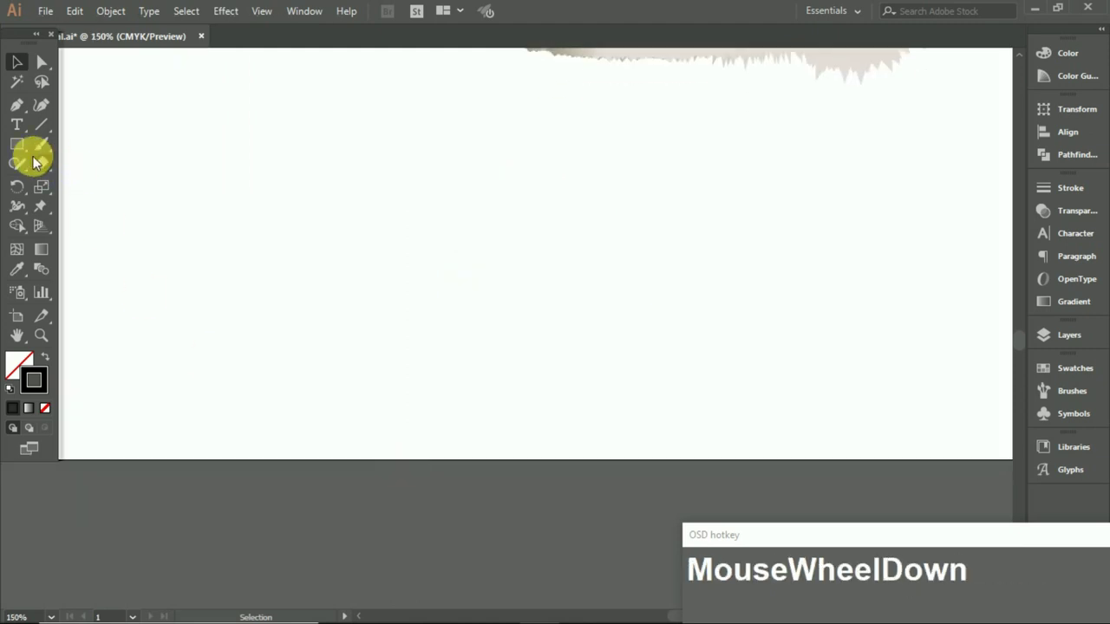
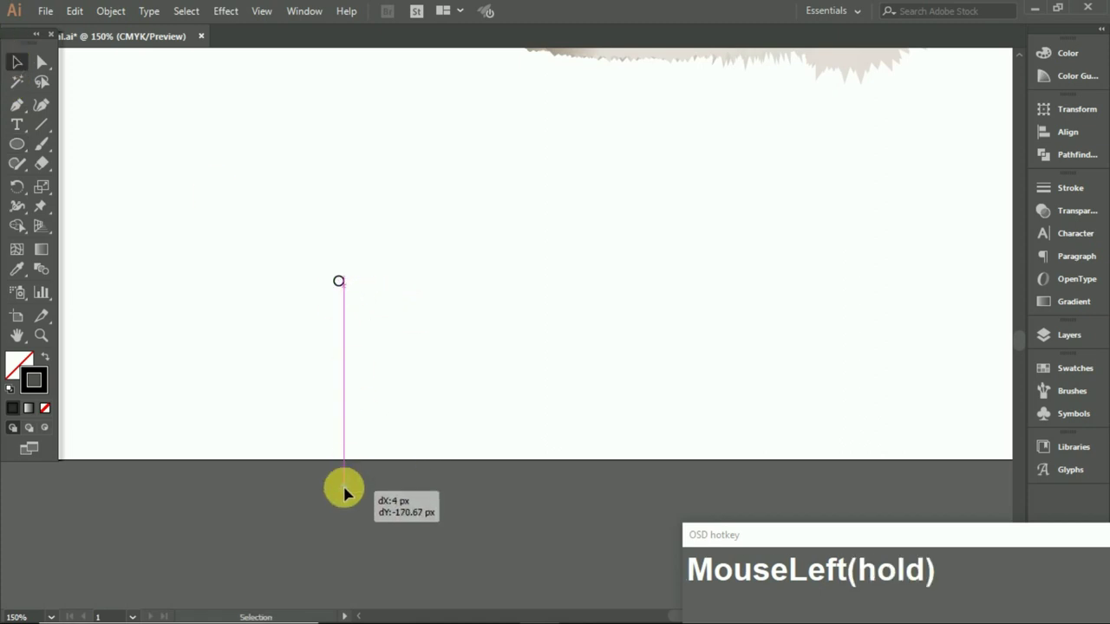
scroll("down", 3)
scroll("up", 3)
left_click(360, 342)
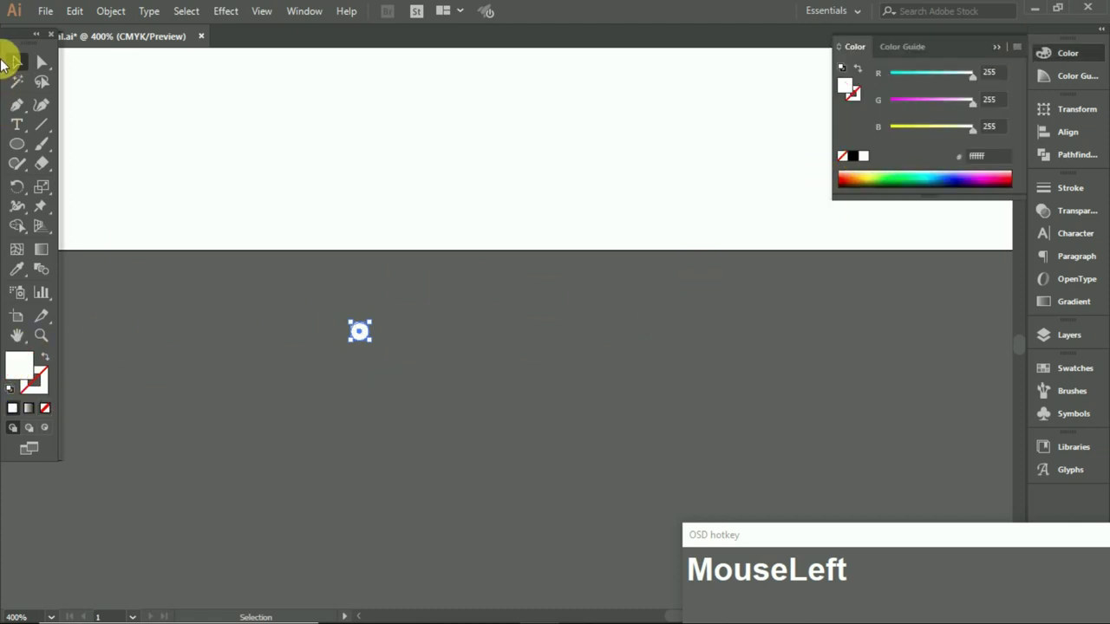
scroll("down", 3)
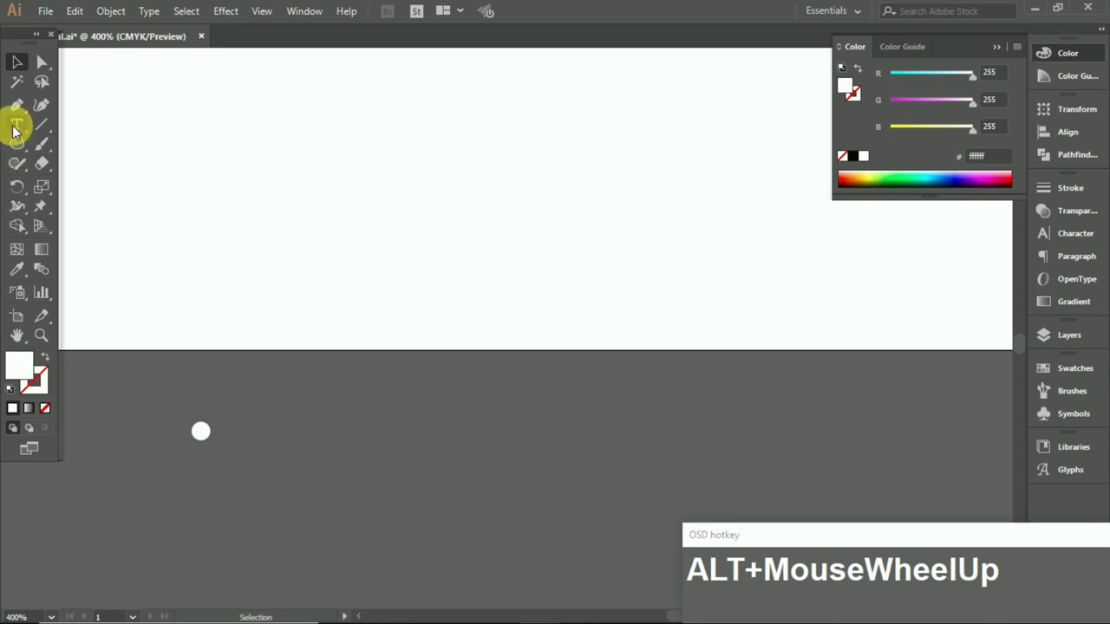
left_click_drag(15, 112, 286, 431)
left_click(25, 72)
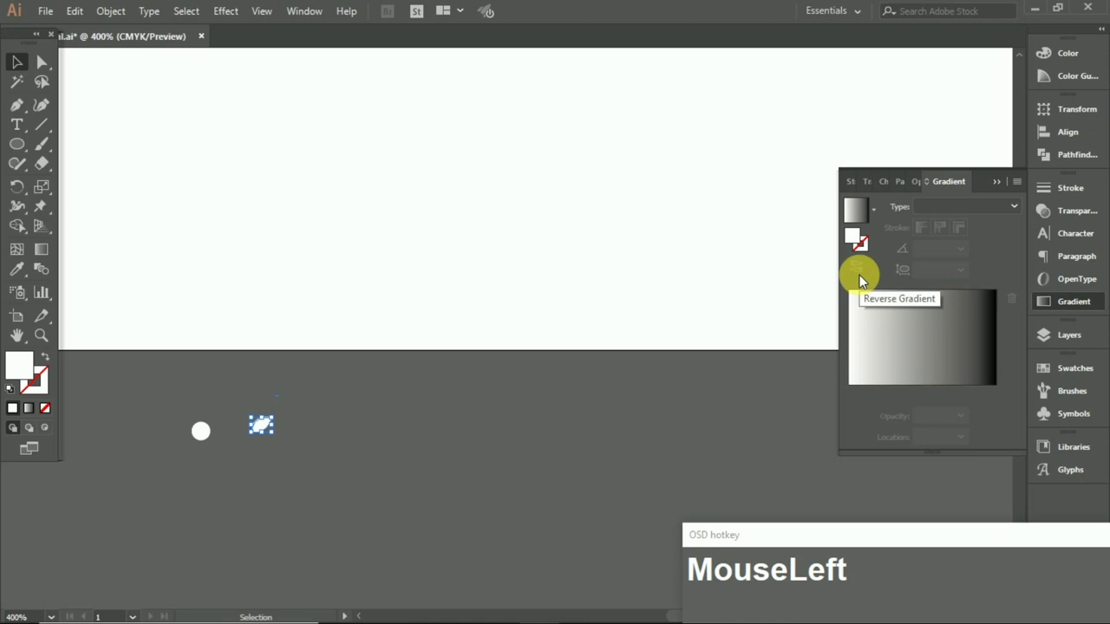
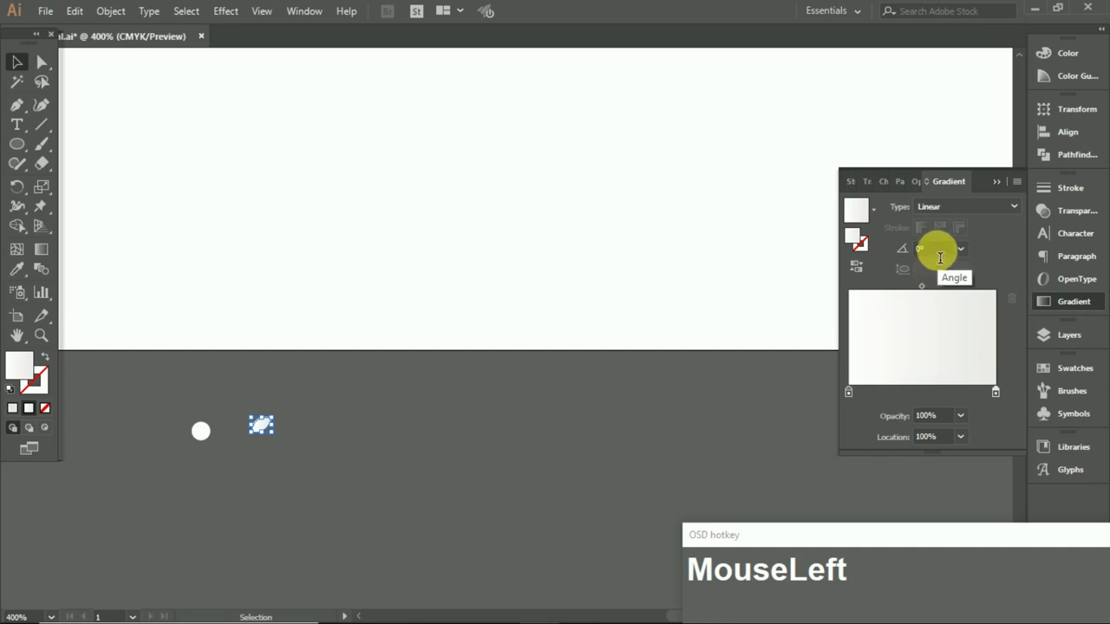
Set the leaf highlight to 50% opacity and add a small dark circle beside it
key("KP_5")
key("Return")
left_click(591, 417)
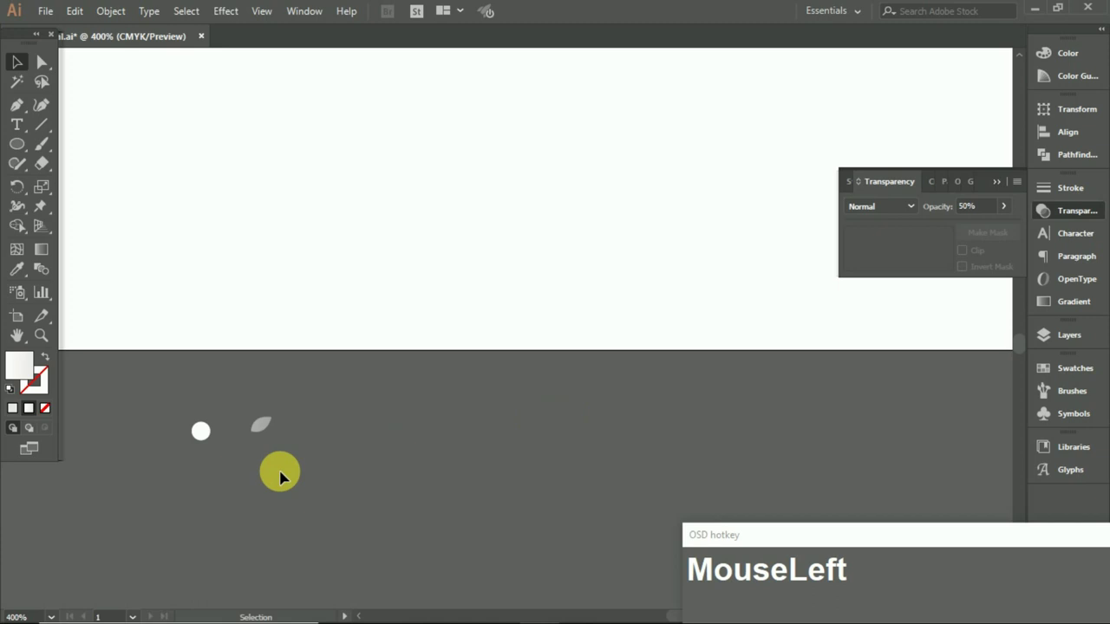
left_click(321, 440)
left_click(330, 445)
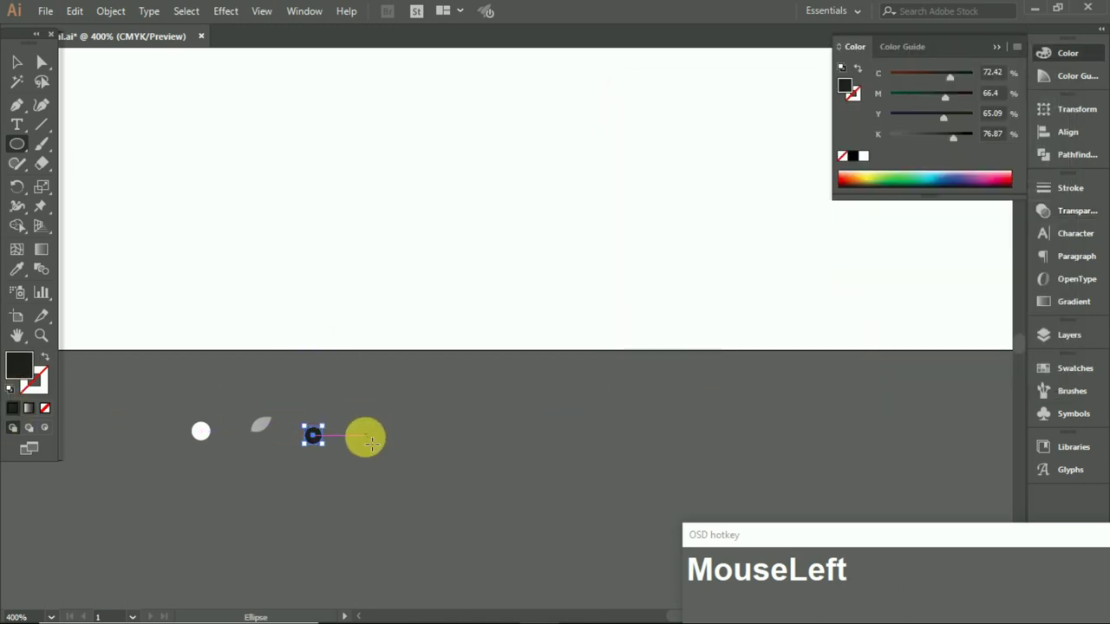
Draw the red-rimmed dark circle and the thin dark sliver for the eye
left_click_drag(378, 438, 394, 443)
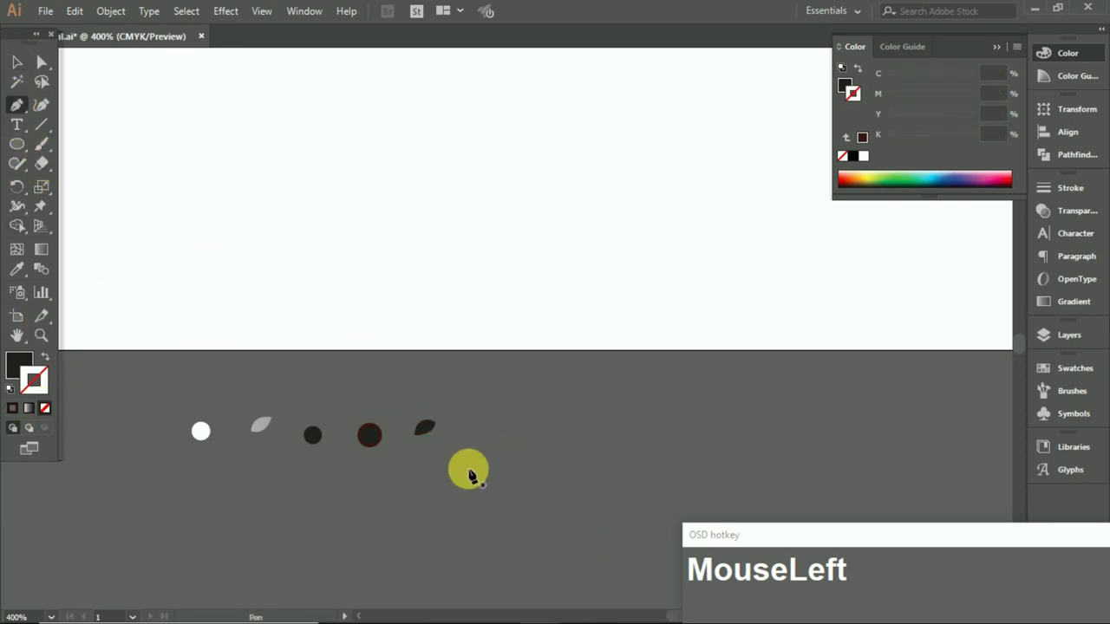
left_click_drag(502, 430, 563, 436)
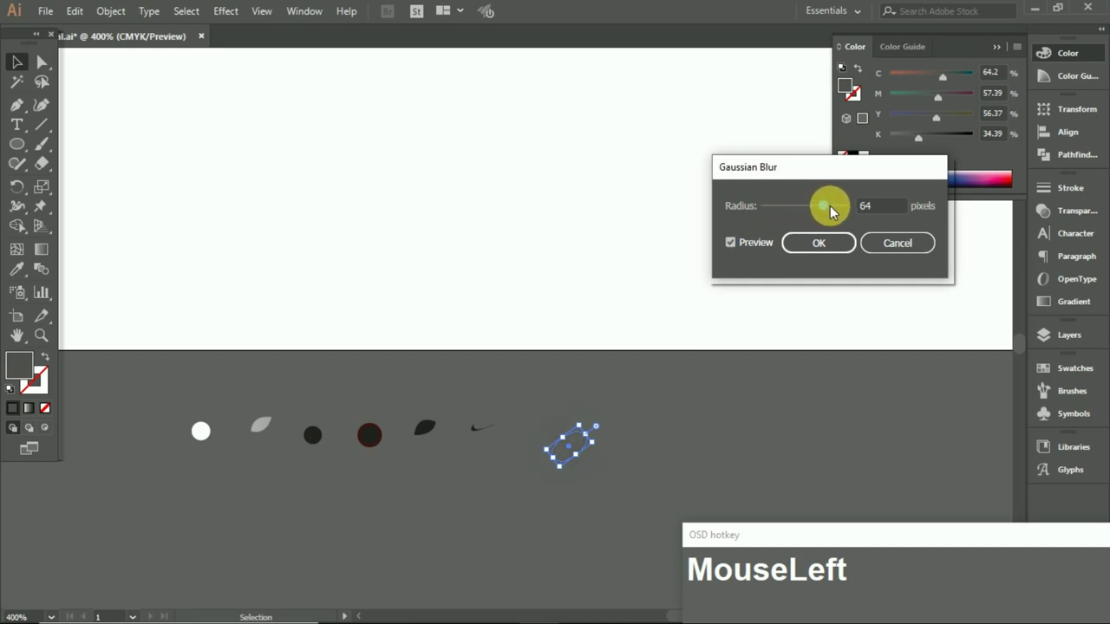
Zoom in and lay the dark leaf shape onto the grey outlined leaf
type("MouseLeftz")
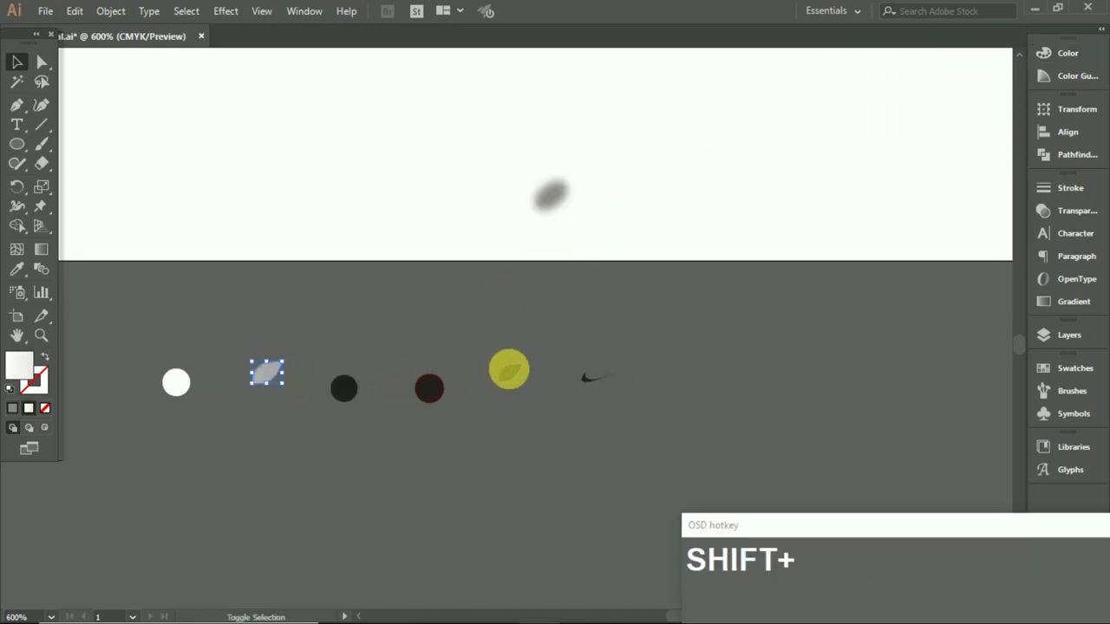
left_click(887, 151)
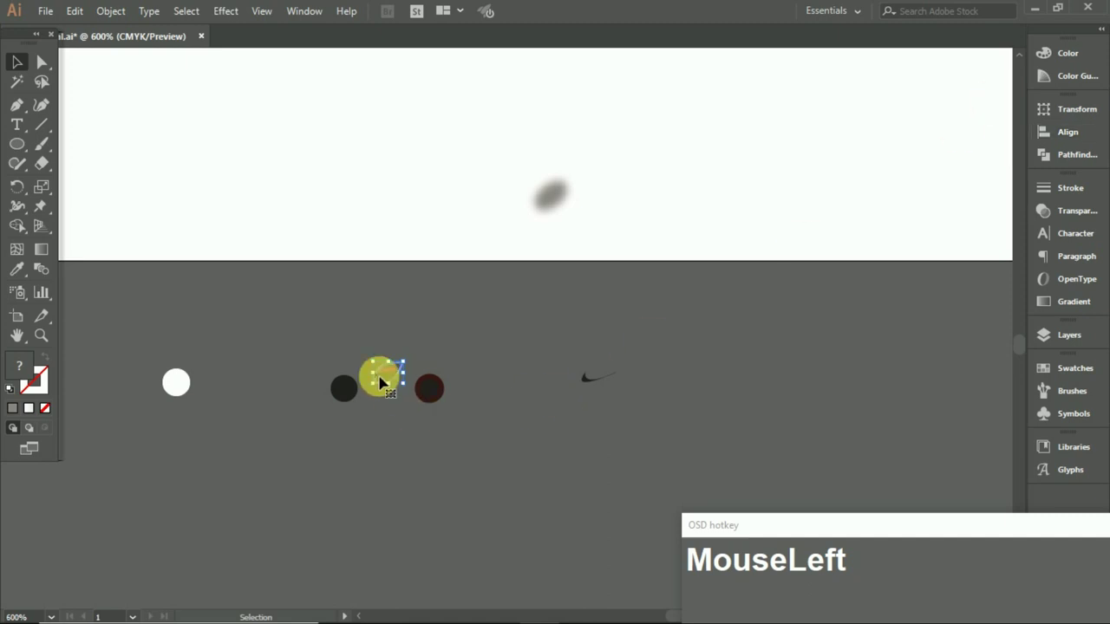
scroll("up", 3)
left_click(552, 405)
scroll("up", 3)
left_click_drag(457, 286, 460, 290)
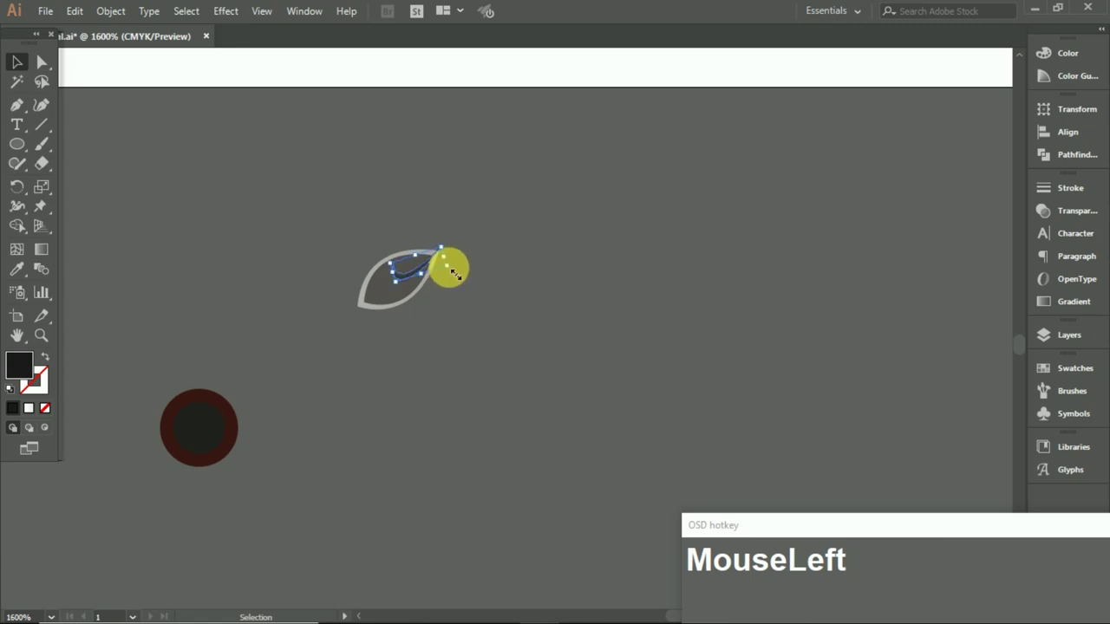
Move the thin dark sliver inside the almond eye shape
left_click(463, 274)
left_click_drag(161, 389, 793, 325)
left_click(784, 320)
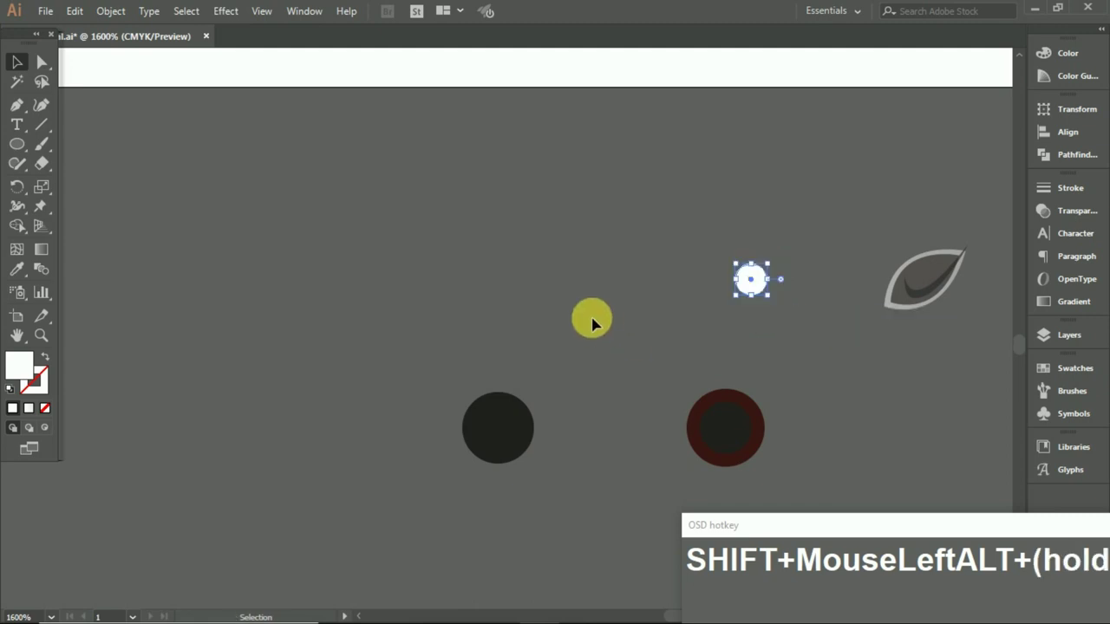
scroll("down", 3)
Move the small white highlight circle into the eye
left_click(678, 298)
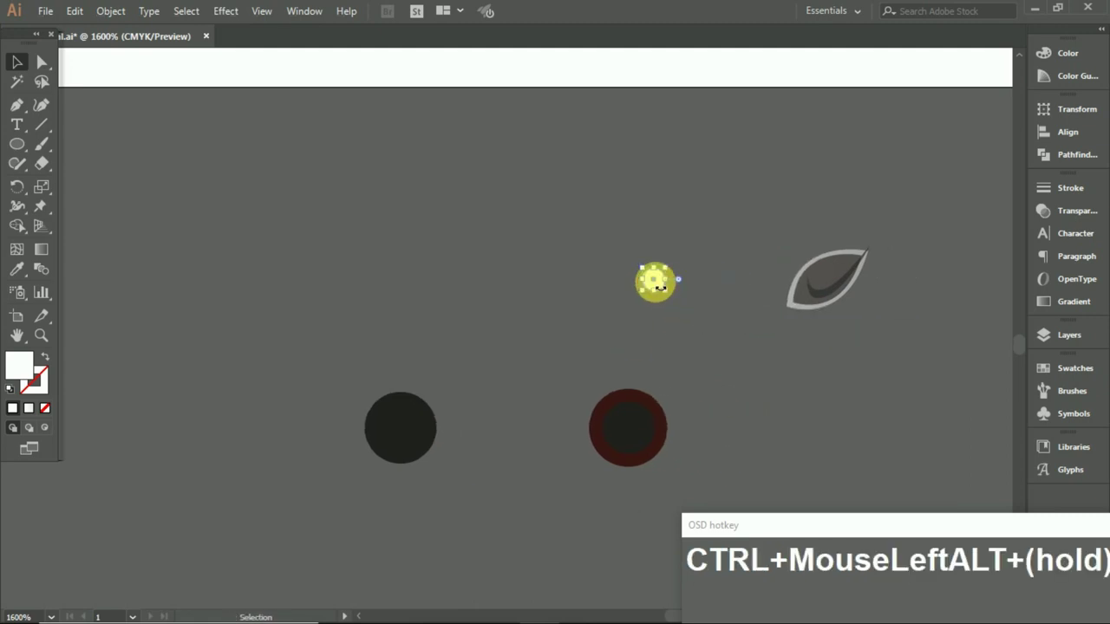
left_click(674, 294)
left_click(21, 66)
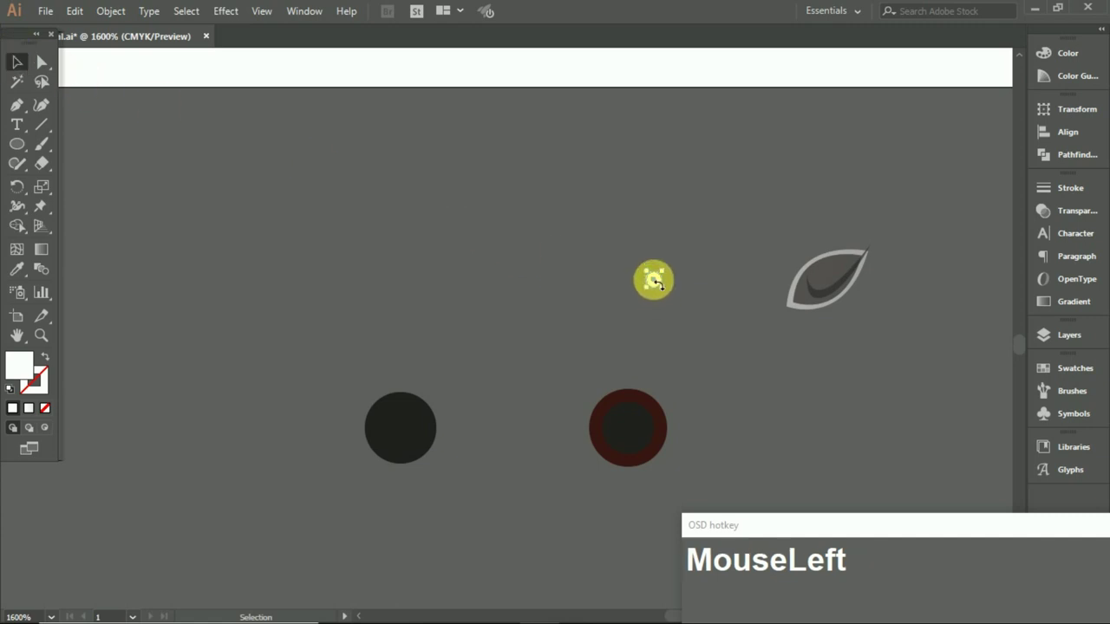
scroll("up", 3)
scroll("down", 3)
left_click_drag(573, 284, 771, 339)
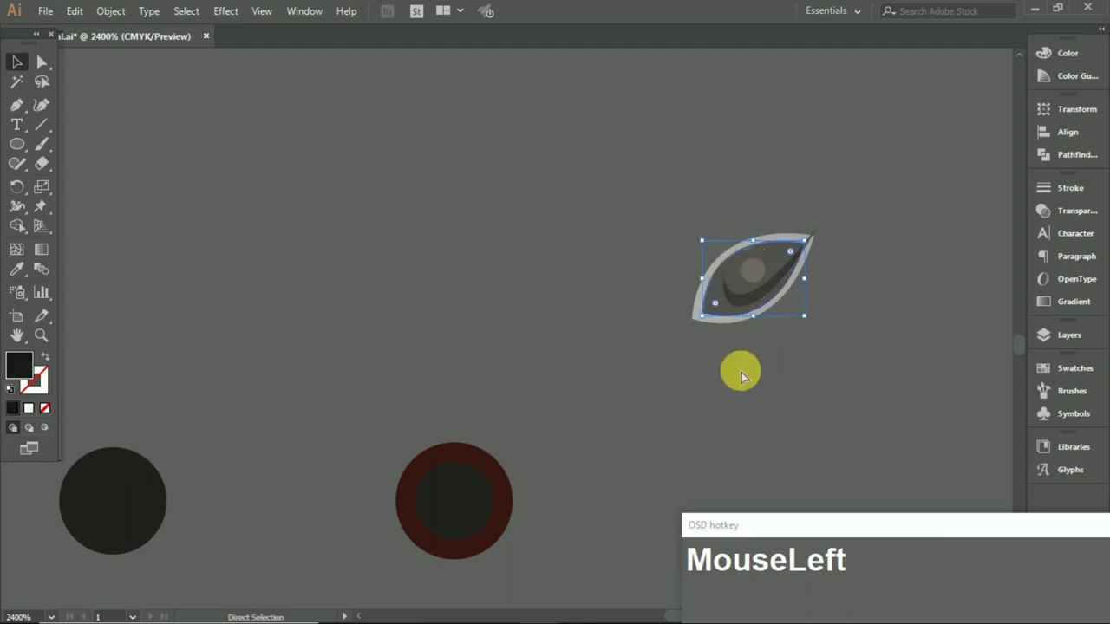
Undo, then rearrange the eye pieces' position on the artboard
key("ctrl+z")
right_click(491, 289)
left_click_drag(578, 545, 763, 362)
scroll("up", 3)
scroll("down", 3)
scroll("up", 3)
scroll("down", 3)
scroll("up", 3)
Move the red-rimmed dark pupil circle into the leaf-shaped eye
left_click(423, 347)
scroll("up", 3)
scroll("down", 3)
scroll("up", 3)
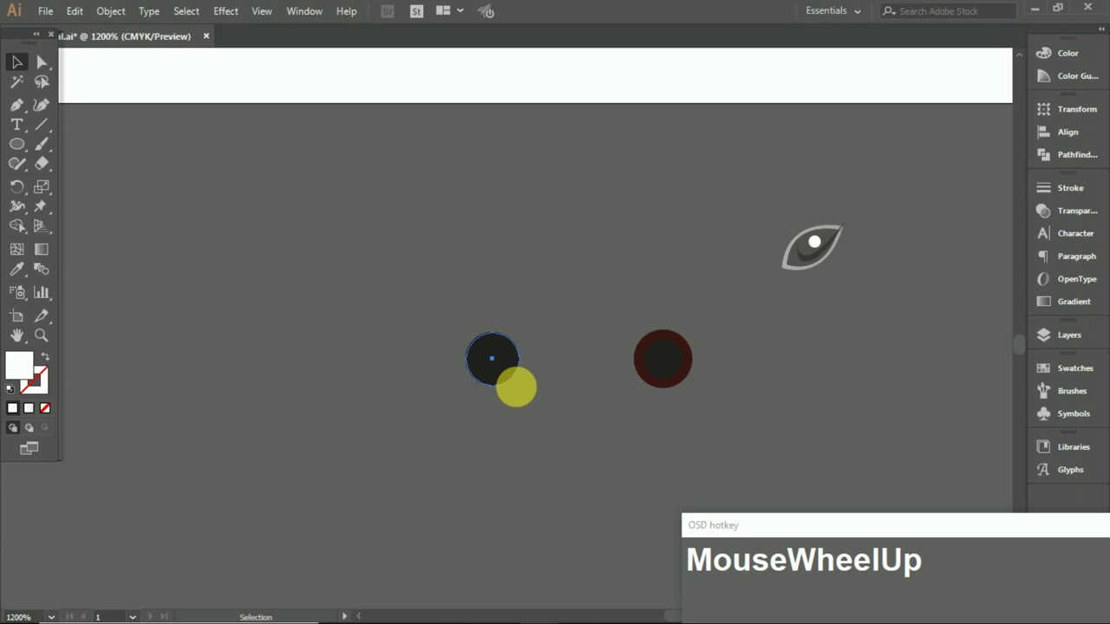
left_click(524, 391)
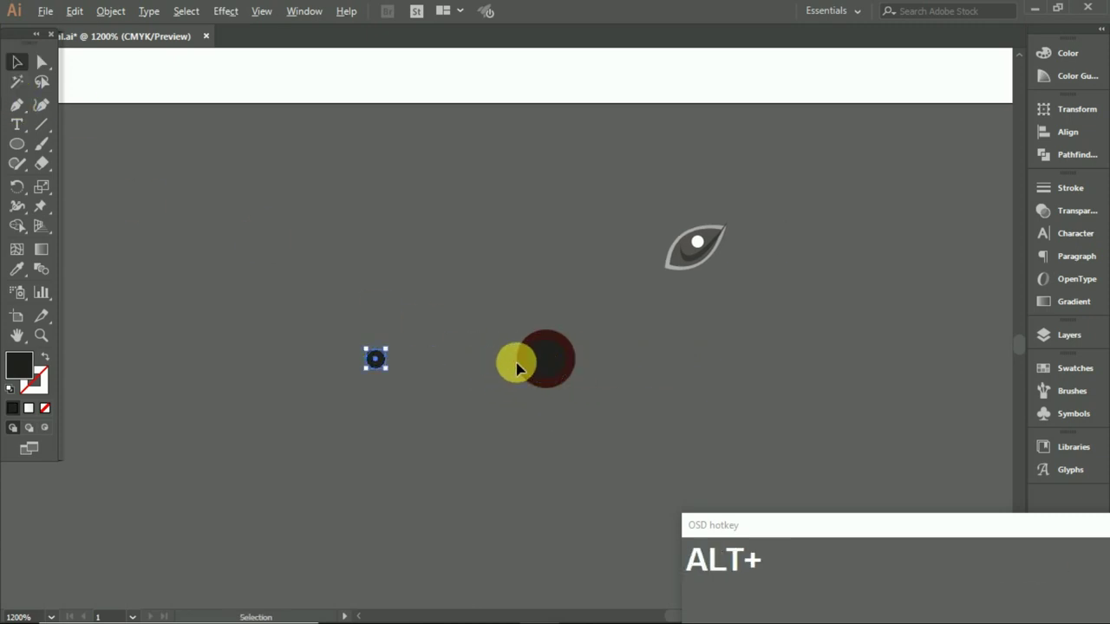
left_click(355, 357)
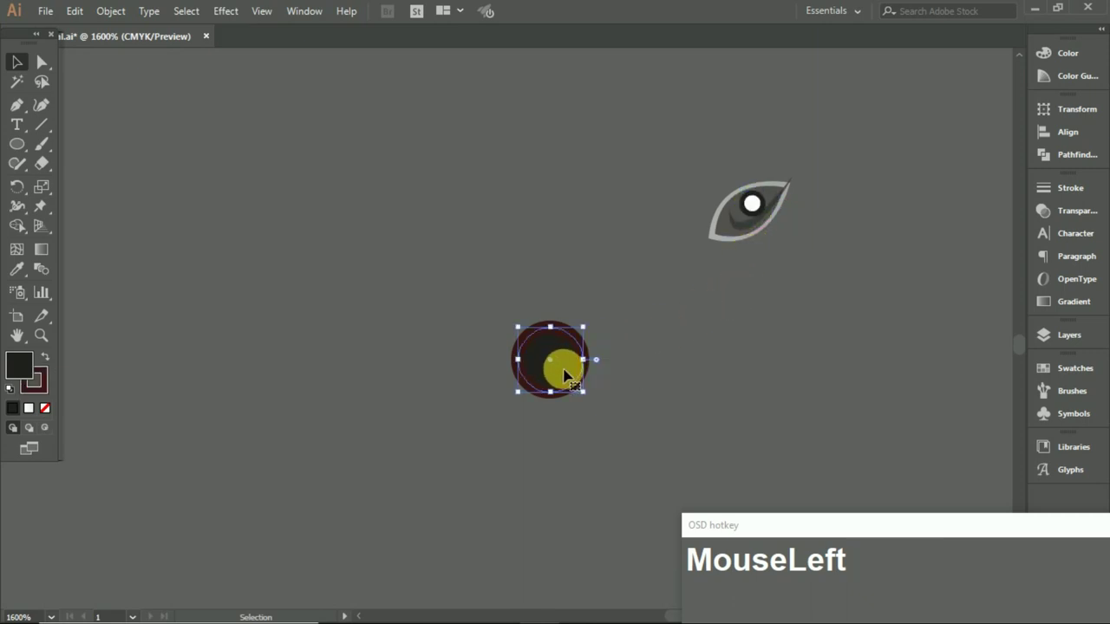
left_click_drag(594, 396, 405, 557)
Set the eye over the blurred grey oval and select the white catchlight dot
scroll("down", 3)
scroll("up", 3)
scroll("up", 3)
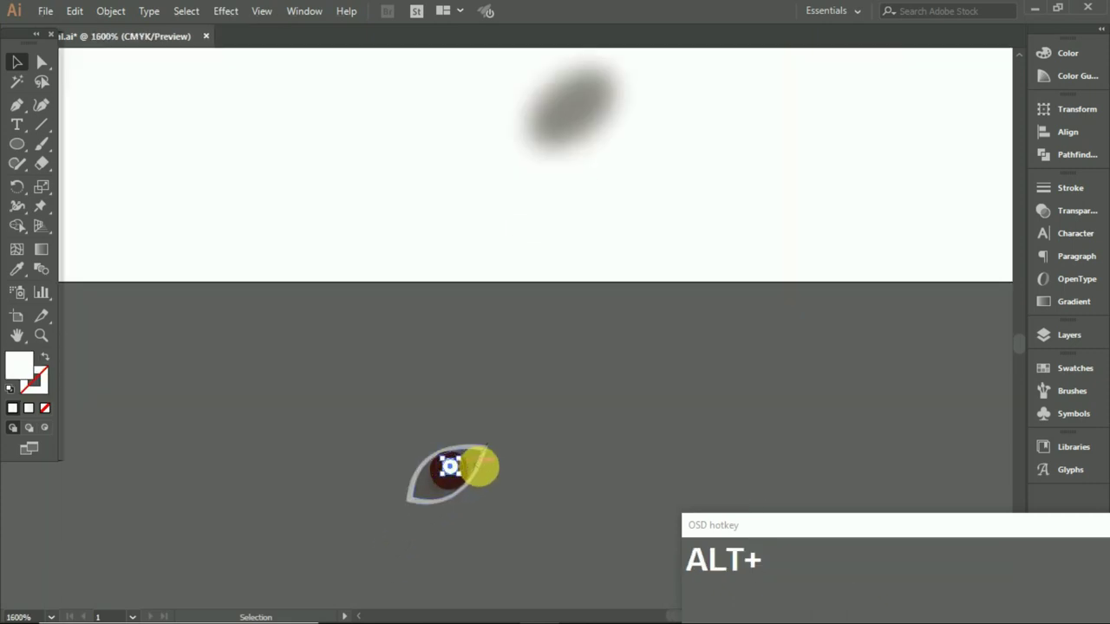
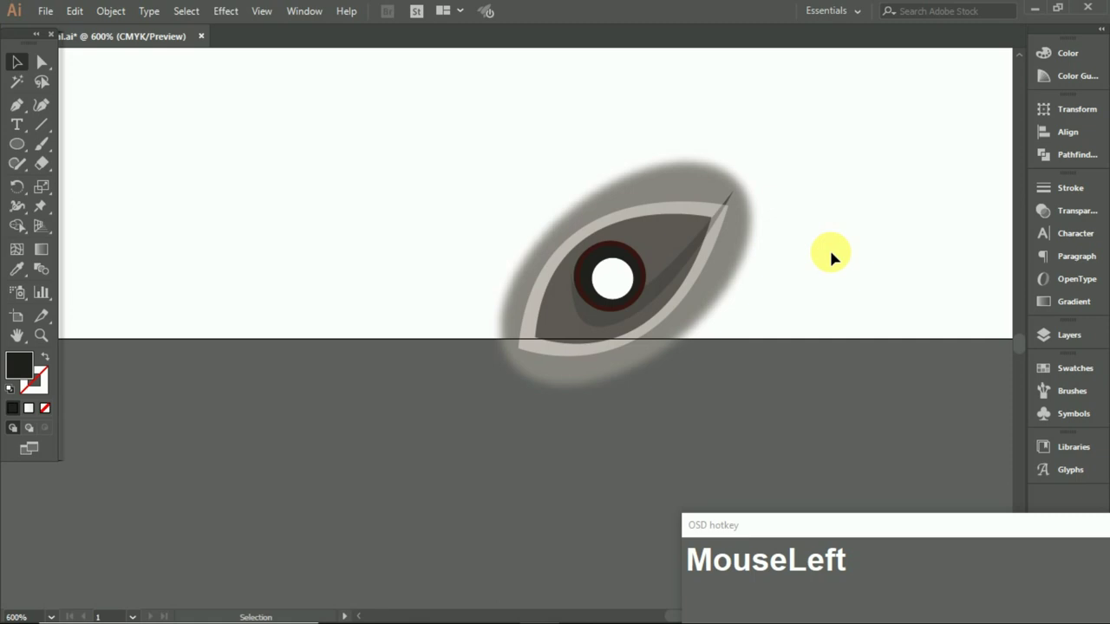
scroll("up", 3)
left_click(638, 298)
left_click(642, 322)
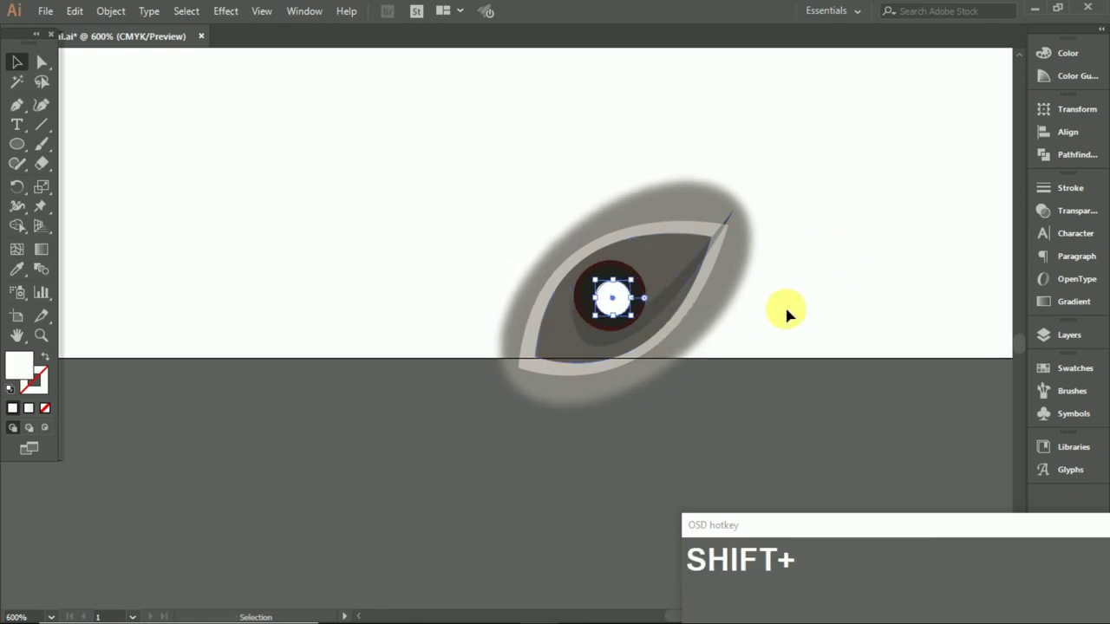
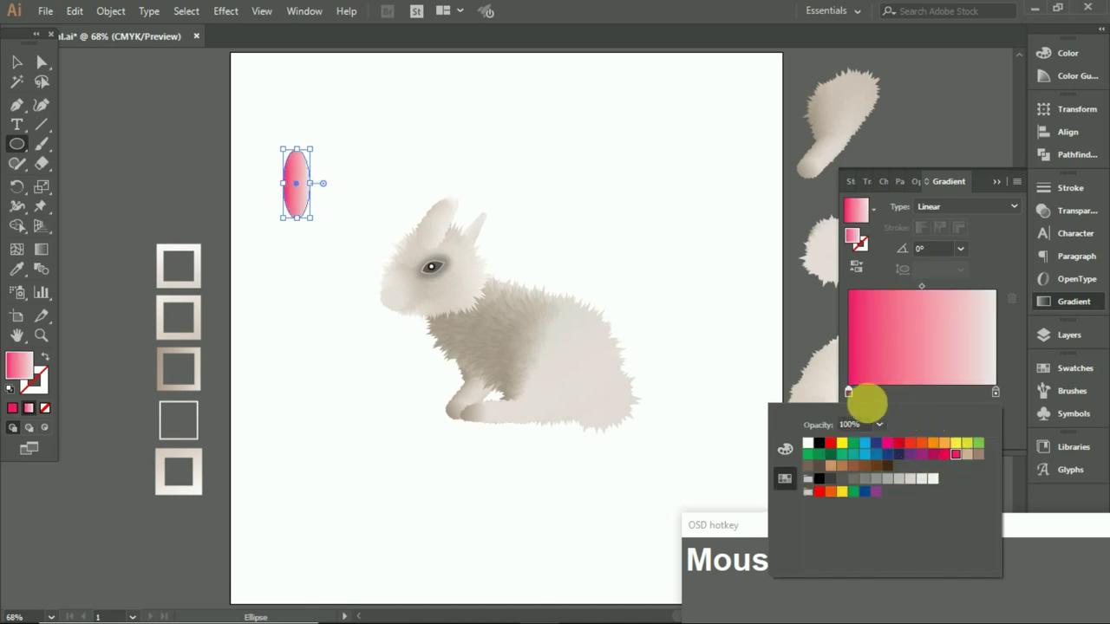
Give the ear oval a pink-to-white linear gradient at 70° and 90% opacity
left_click(796, 455)
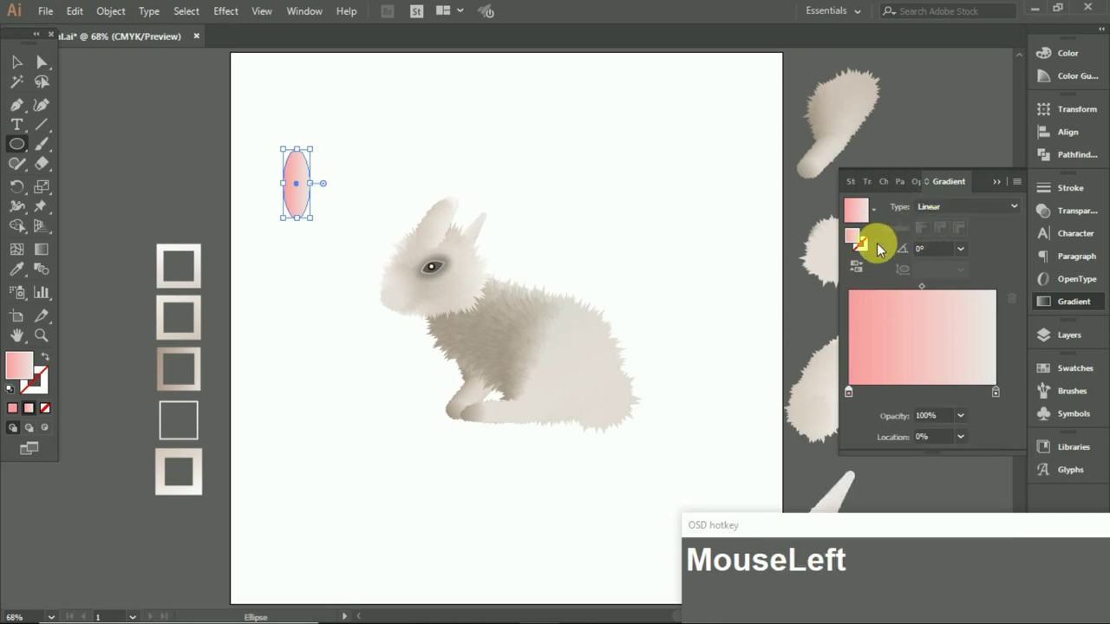
key("KP_9")
key("Return")
left_click(944, 248)
key("KP_7")
key("Return")
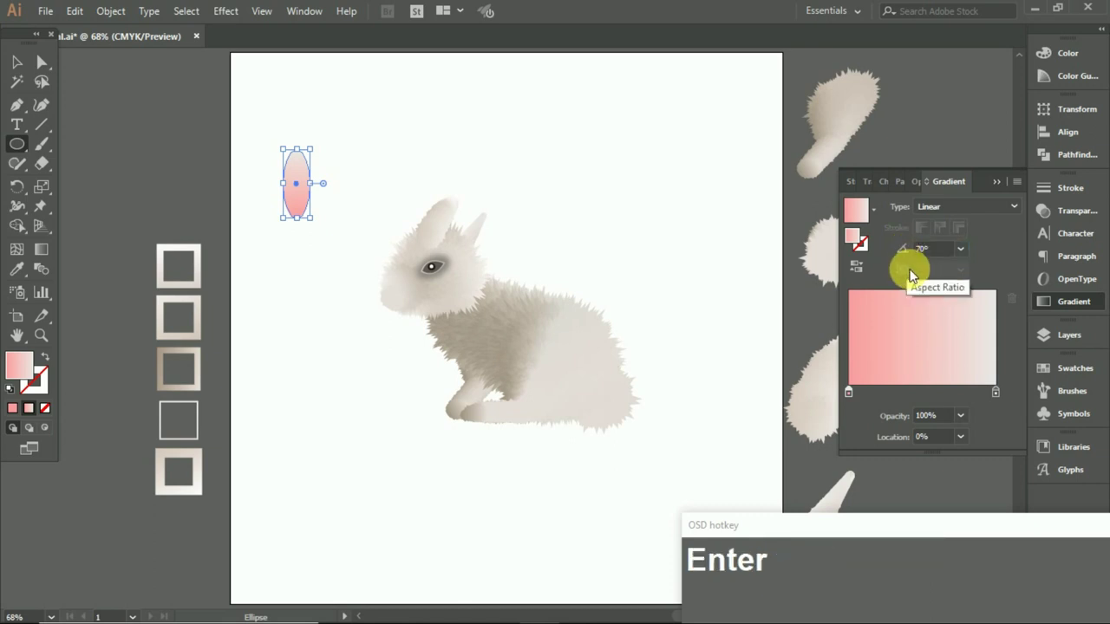
left_click_drag(925, 293, 886, 293)
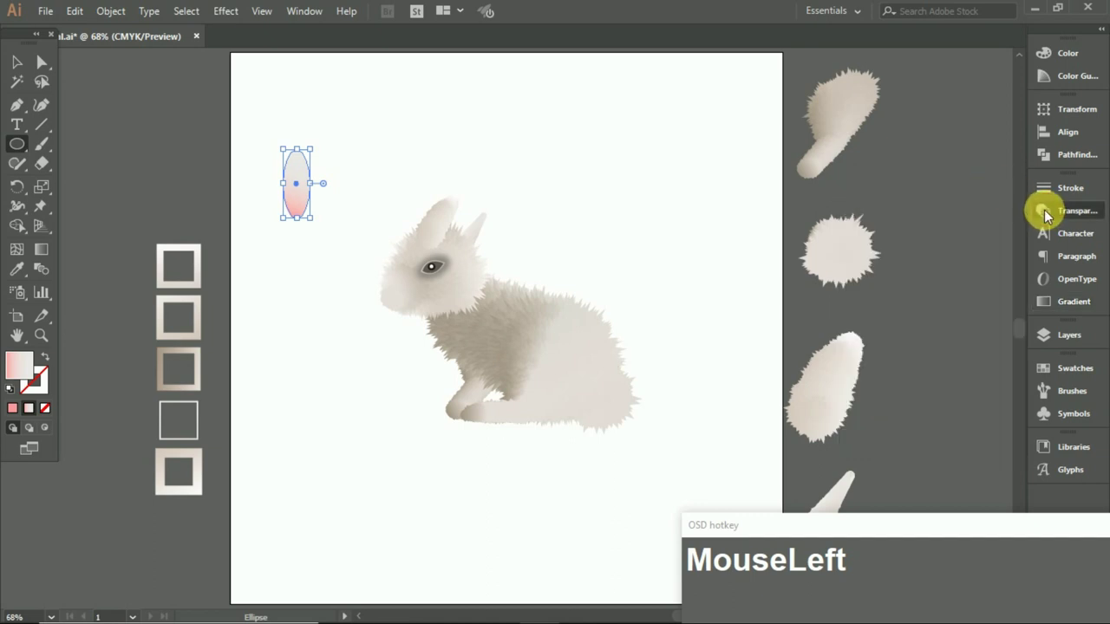
key("KP_9")
key("Return")
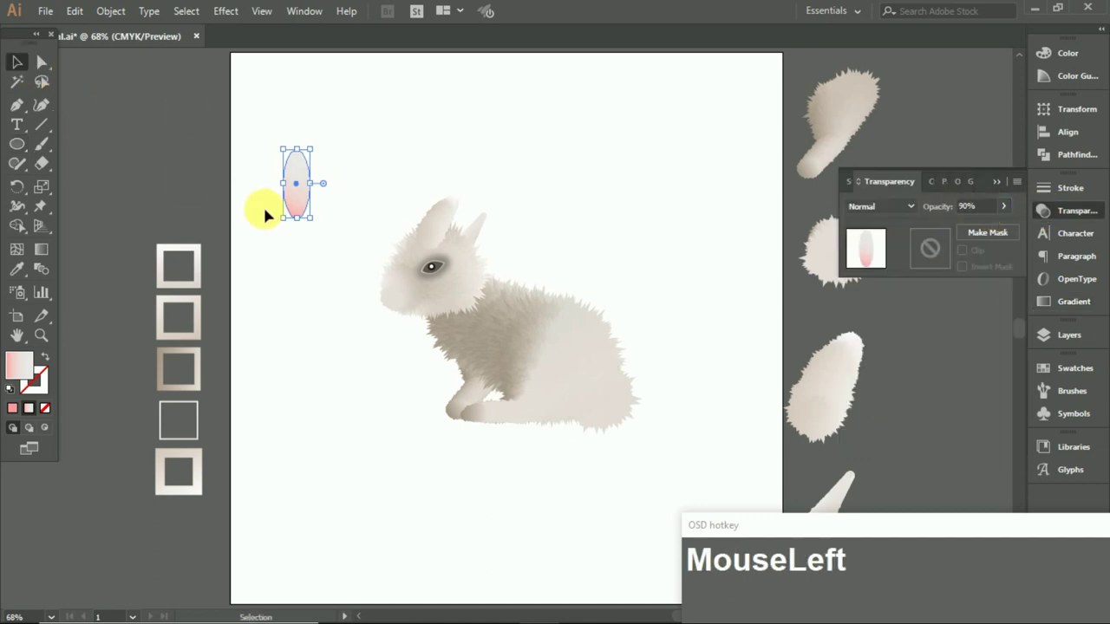
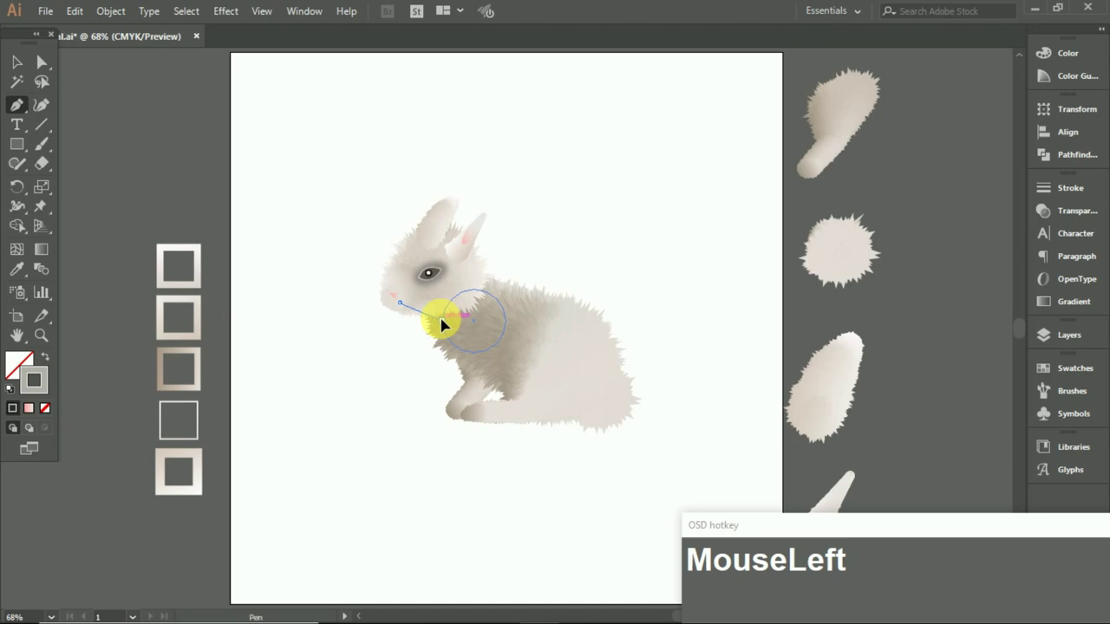
Draw thin curved whisker strokes out from the muzzle and save
key("Escape")
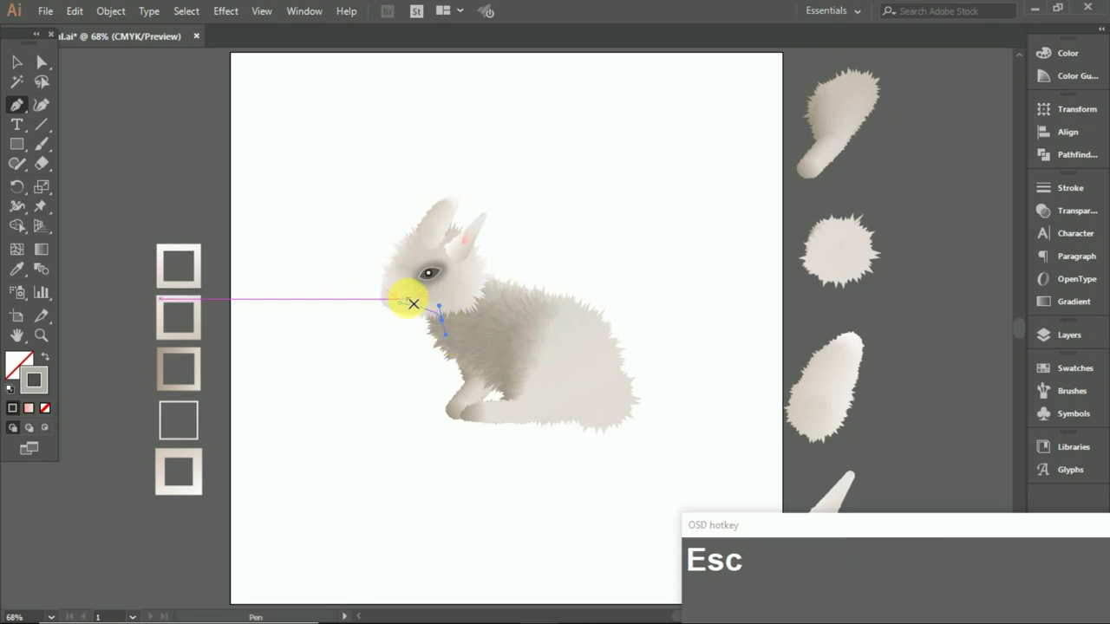
left_click(415, 304)
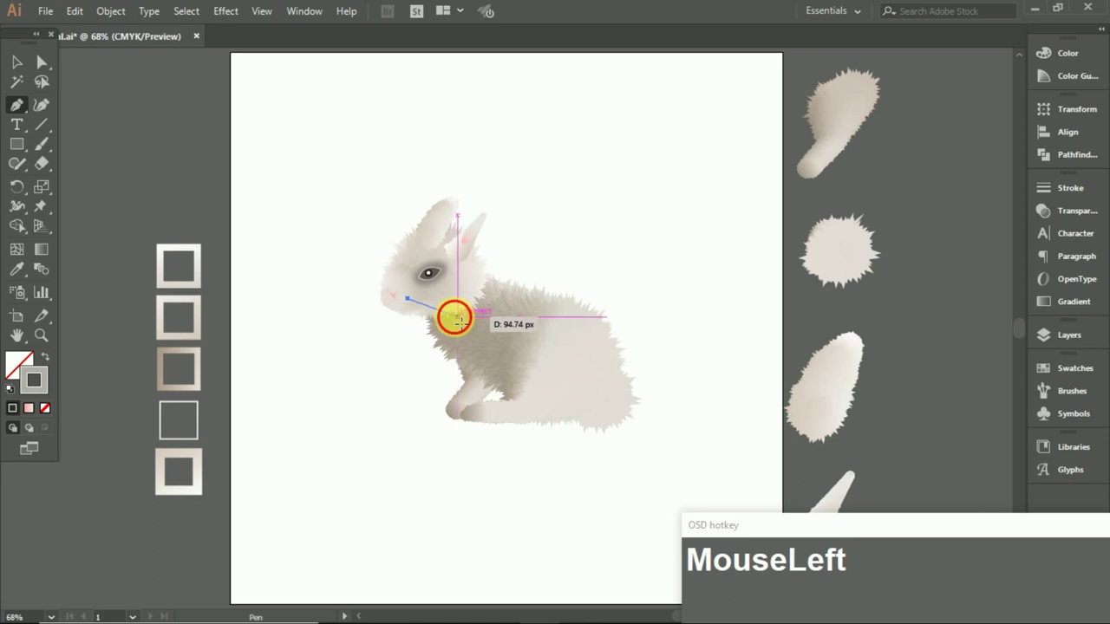
key("Escape")
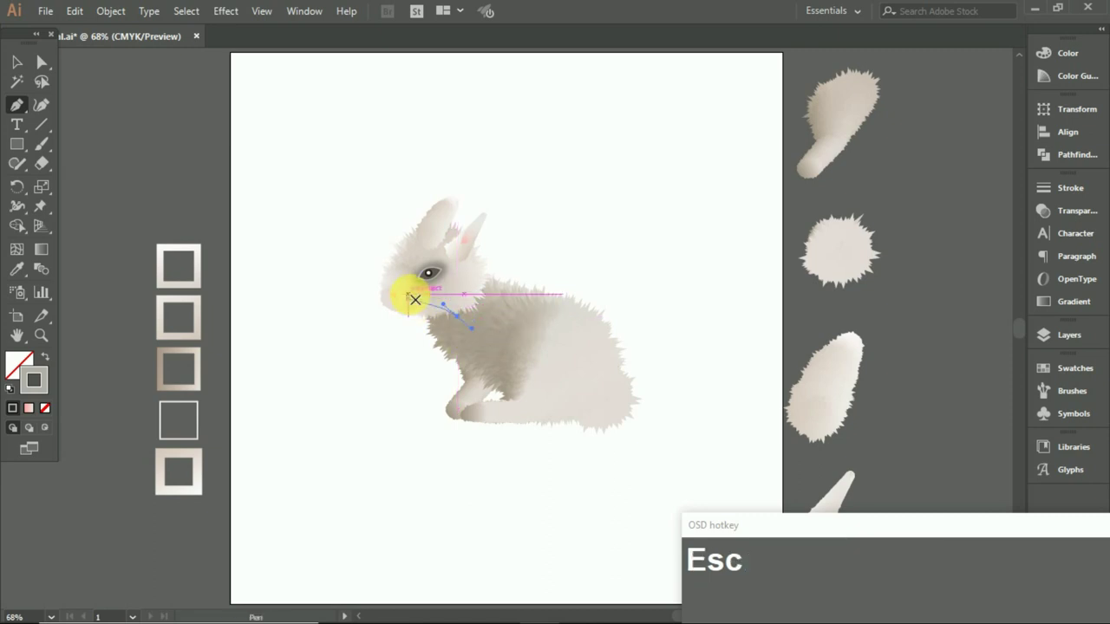
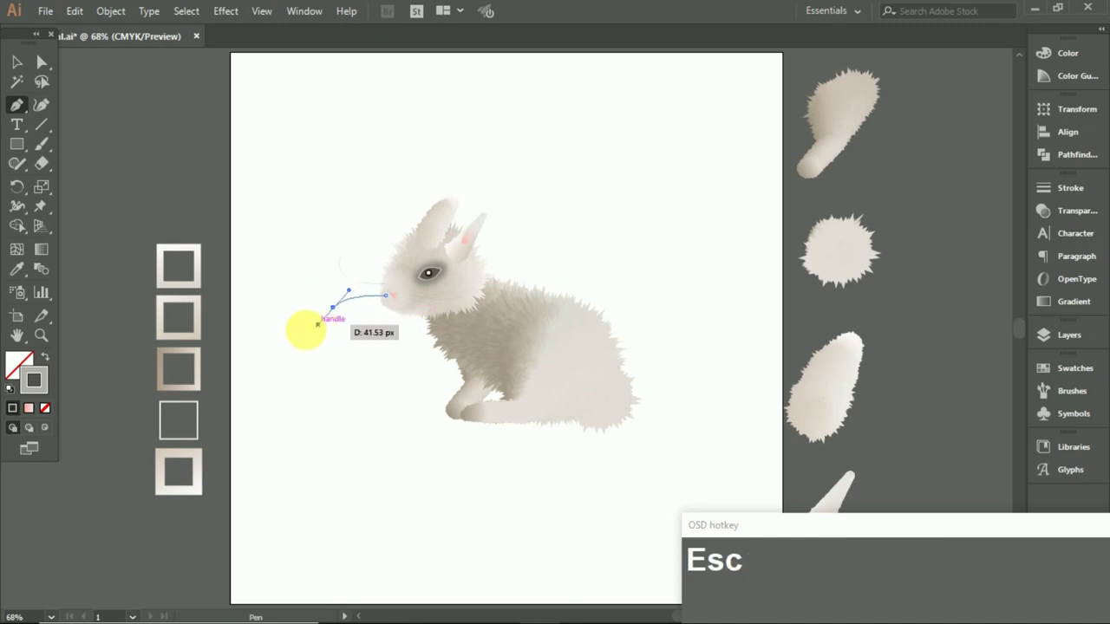
left_click_drag(31, 65, 128, 207)
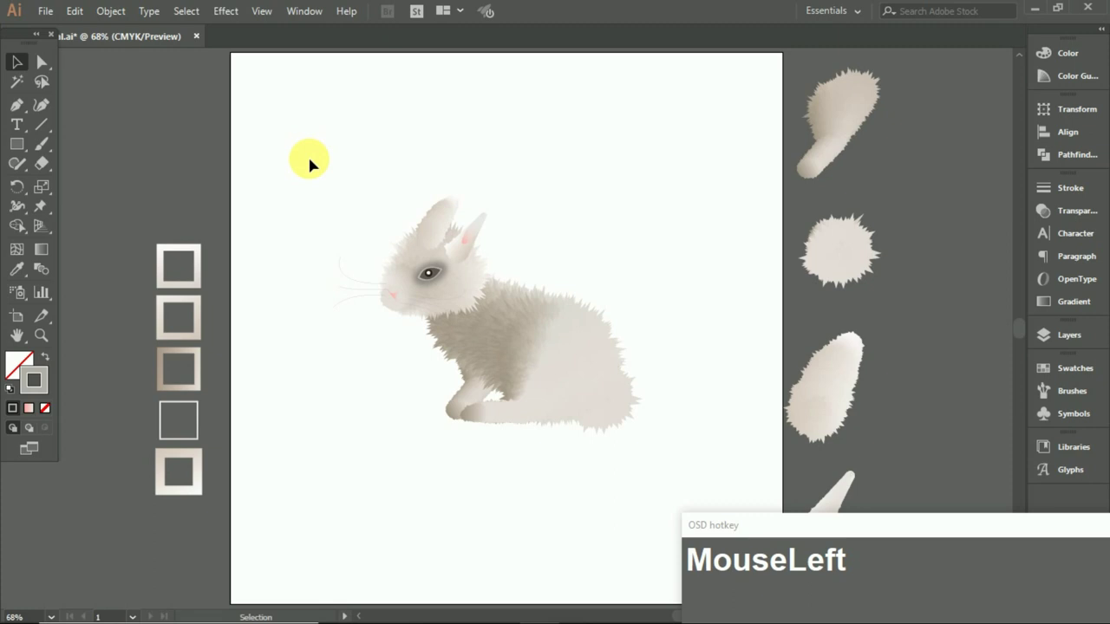
key("ctrl+s")
Delete the leftover swatch squares and fur pieces beside the artboard
left_click(809, 91)
key("Delete")
left_click(182, 289)
key("Delete")
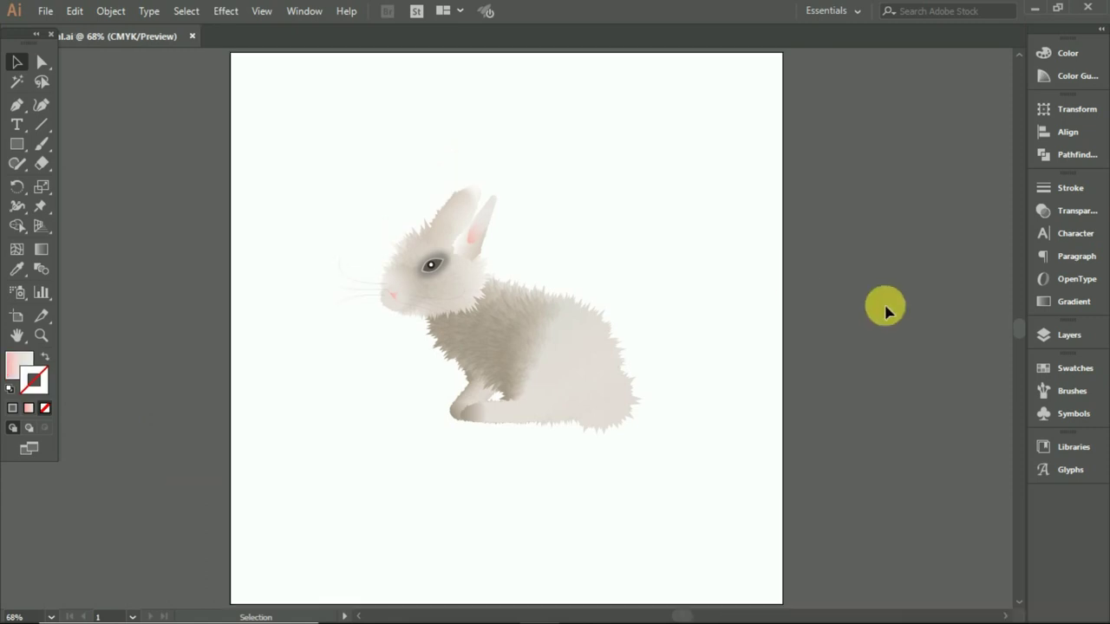